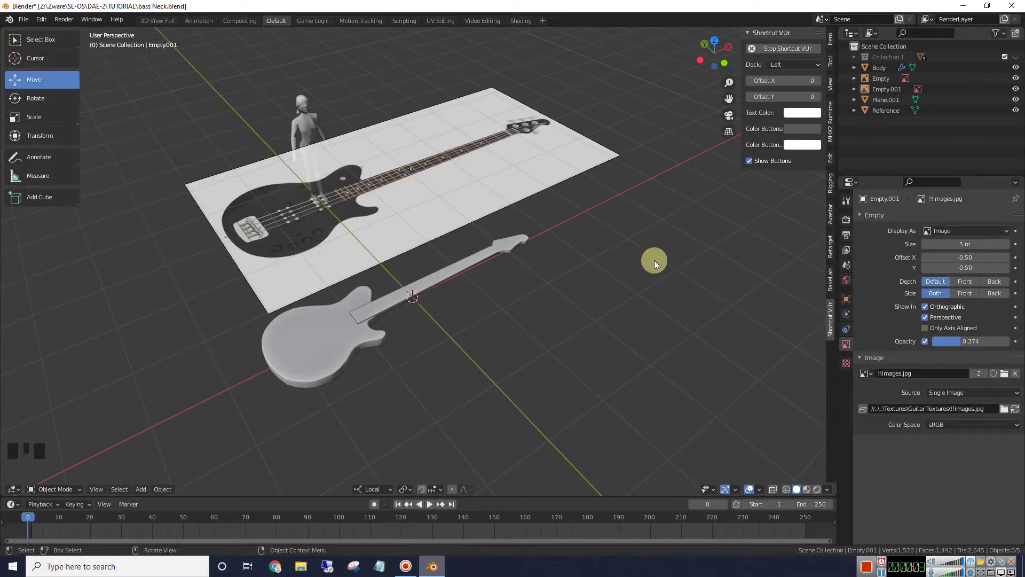
- Orbit around the bass neck scene, then switch to Top Orthographic view over the reference image
{"action": "left_click_drag", "start_coordinate": [603, 260], "coordinate": [497, 250]}
{"action": "scroll", "scroll_direction": "up", "scroll_amount": 3}
{"action": "left_click_drag", "start_coordinate": [499, 235], "coordinate": [493, 364]}
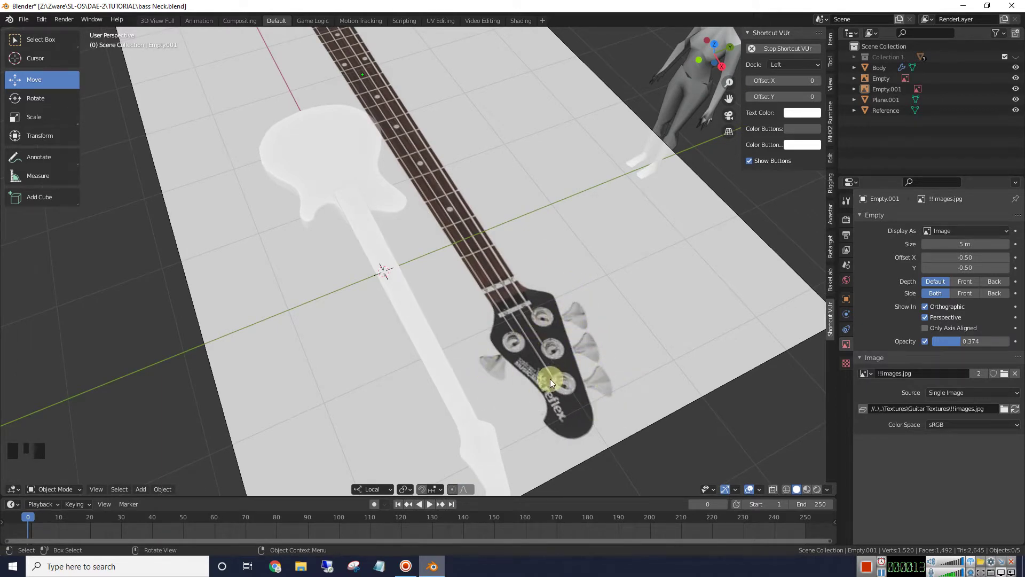
{"action": "left_click_drag", "start_coordinate": [539, 275], "coordinate": [610, 260]}
{"action": "scroll", "scroll_direction": "down", "scroll_amount": 3}
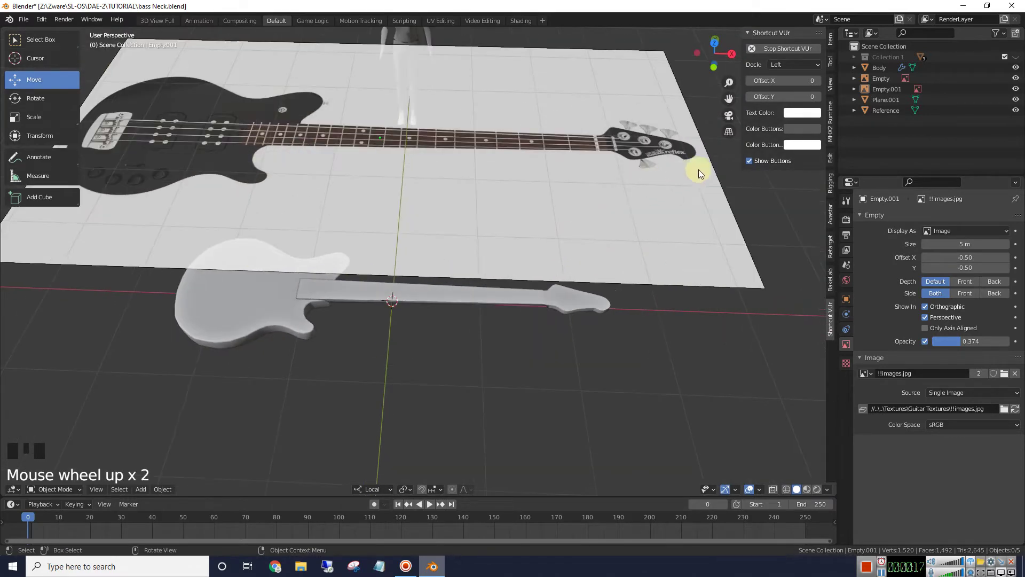
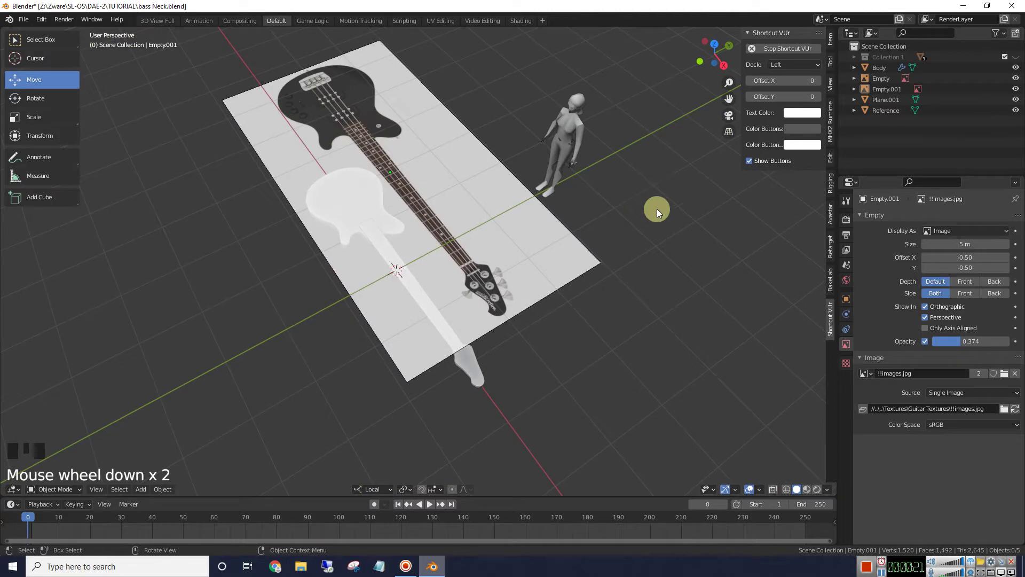
{"action": "left_click_drag", "start_coordinate": [654, 301], "coordinate": [716, 42]}
{"action": "left_click", "coordinate": [716, 41]}
{"action": "scroll", "scroll_direction": "up", "scroll_amount": 3}
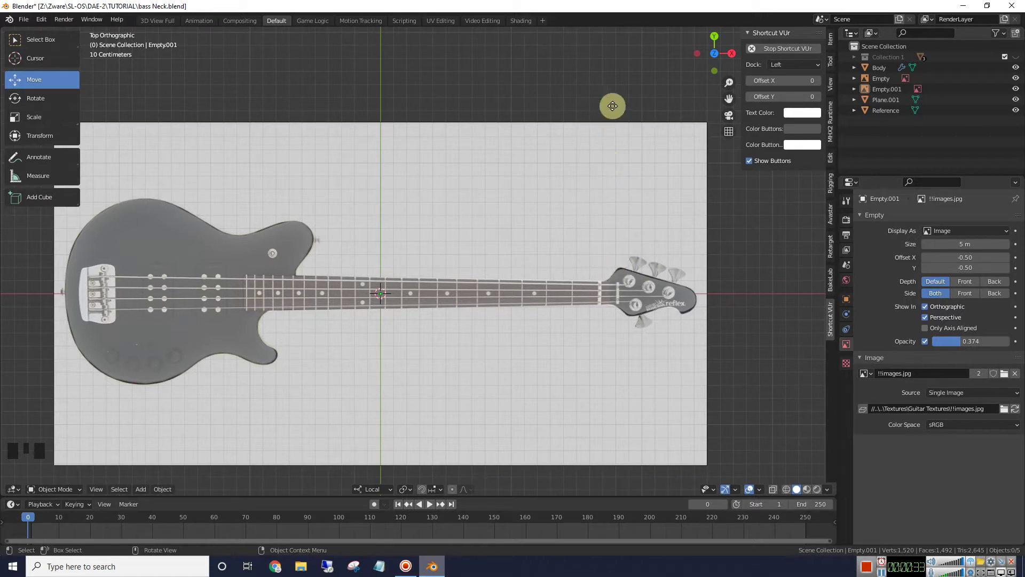
- Duplicate the Empty.001 reference image and move/rotate the copy so the headstock lies horizontal
{"action": "scroll", "scroll_direction": "down", "scroll_amount": 3}
{"action": "left_click", "coordinate": [471, 244]}
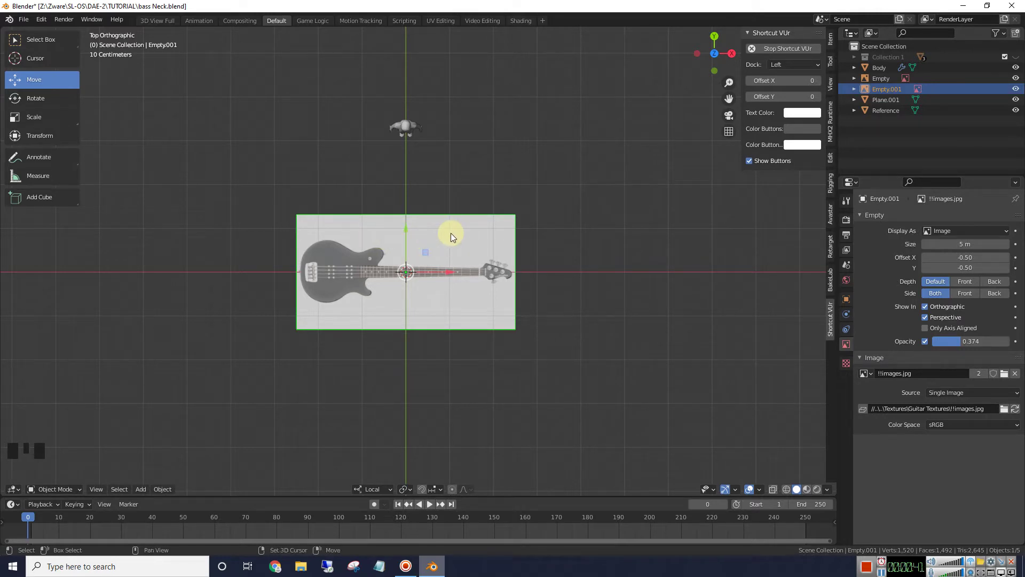
{"action": "key", "text": "shift+d"}
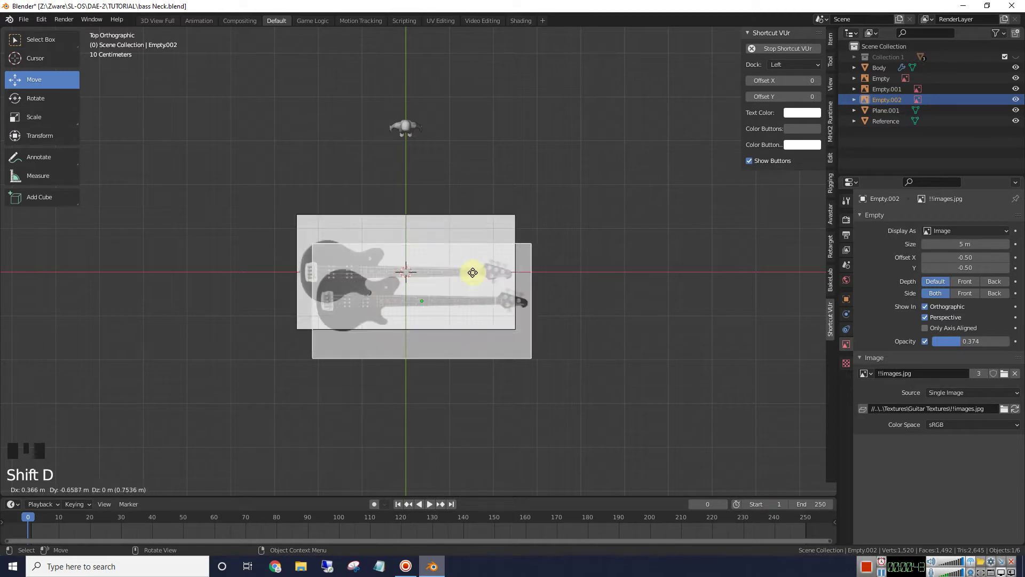
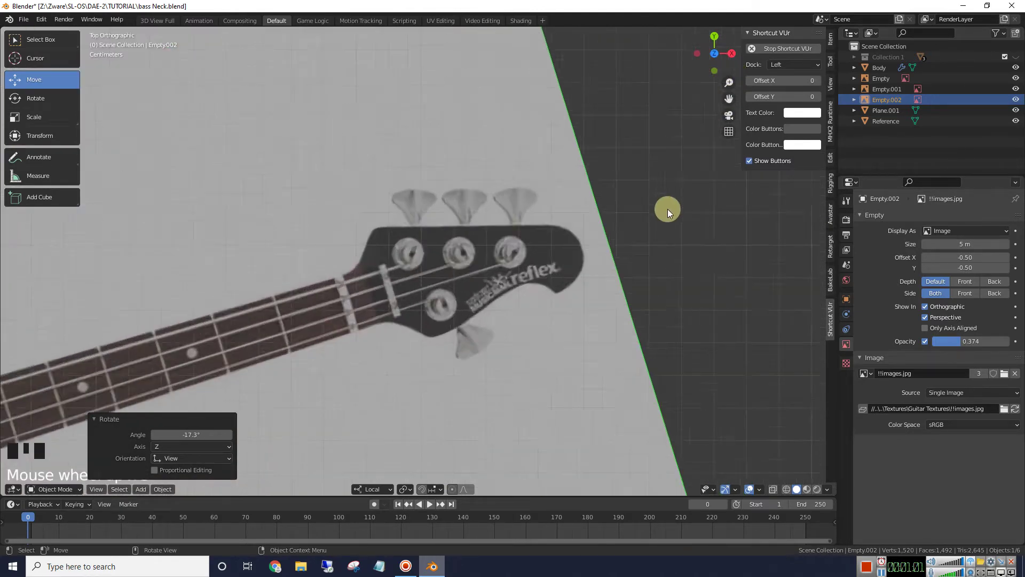
{"action": "scroll", "scroll_direction": "up", "scroll_amount": 3}
{"action": "key", "text": "g"}
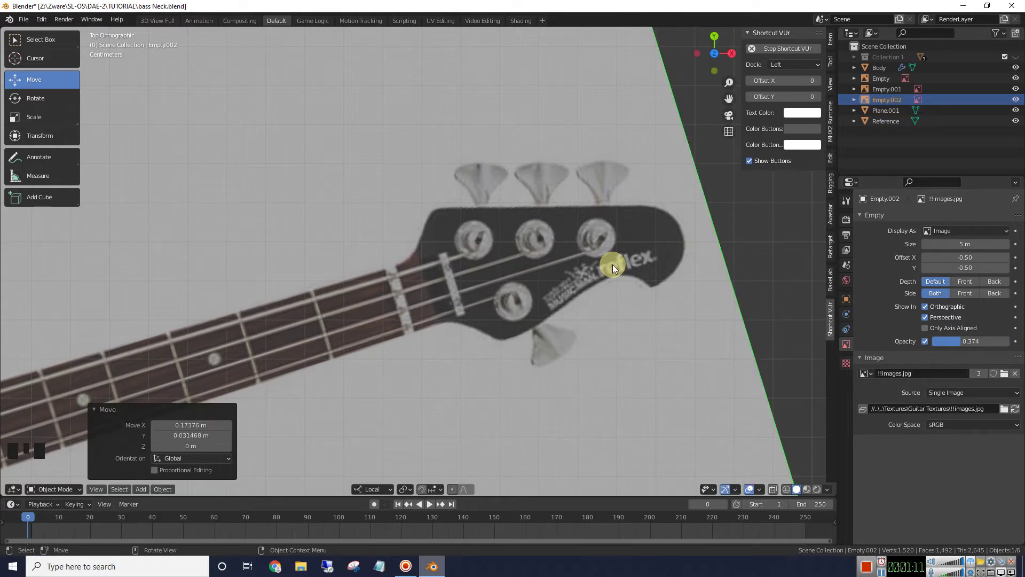
{"action": "key", "text": "g"}
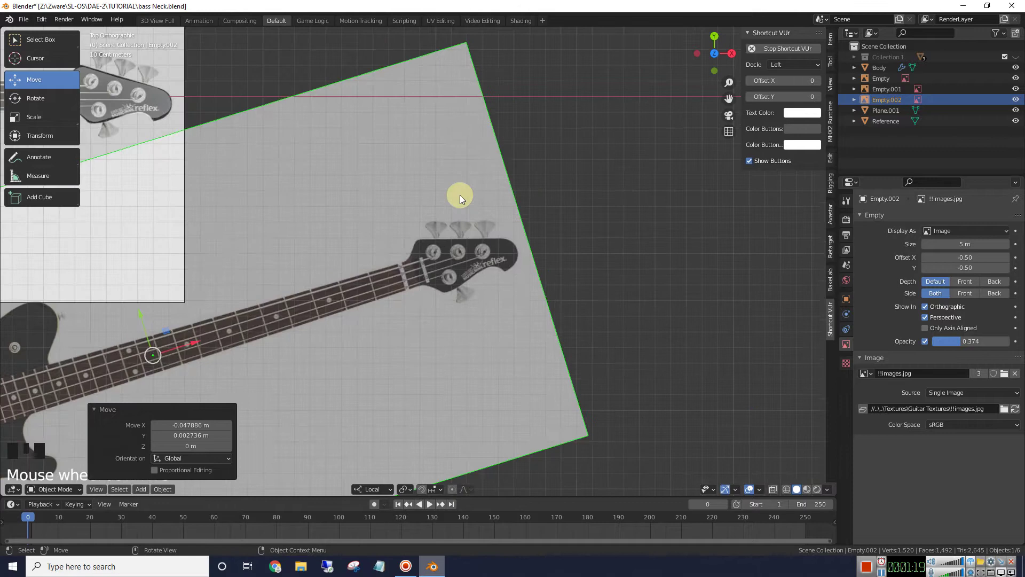
- Add a new mesh plane to the scene from the Add menu
{"action": "left_click", "coordinate": [596, 217]}
{"action": "scroll", "scroll_direction": "down", "scroll_amount": 3}
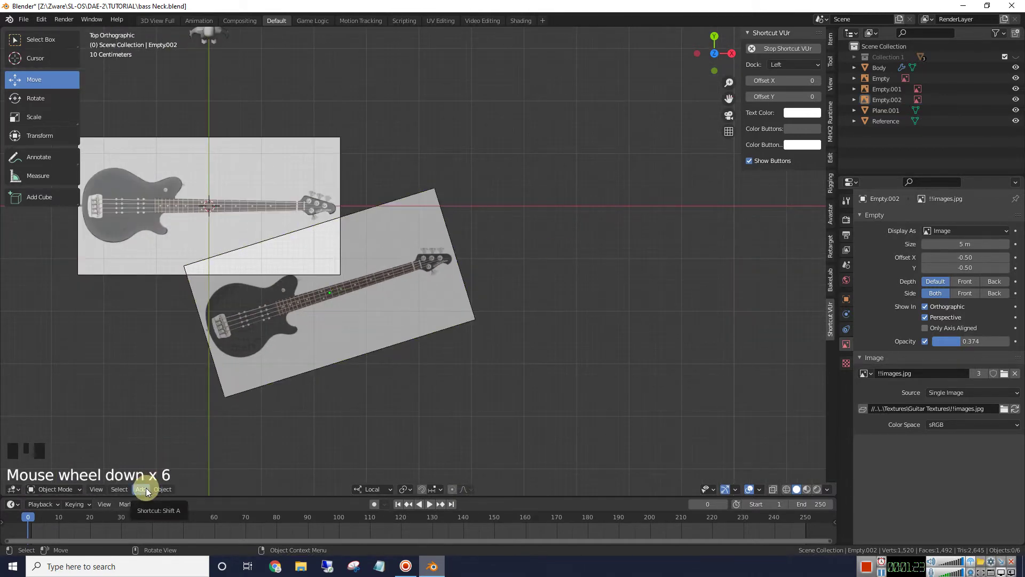
{"action": "left_click", "coordinate": [292, 452]}
{"action": "left_click_drag", "start_coordinate": [143, 488], "coordinate": [214, 210]}
{"action": "left_click", "coordinate": [214, 209]}
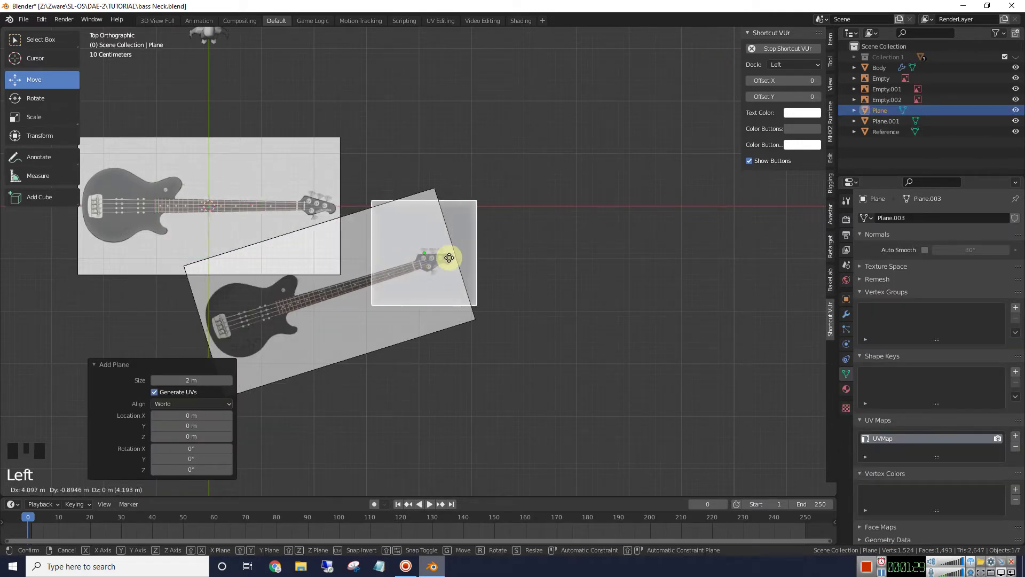
- Shrink the plane and place it to cover the first tuning-key wing on the reference
{"action": "scroll", "scroll_direction": "up", "scroll_amount": 3}
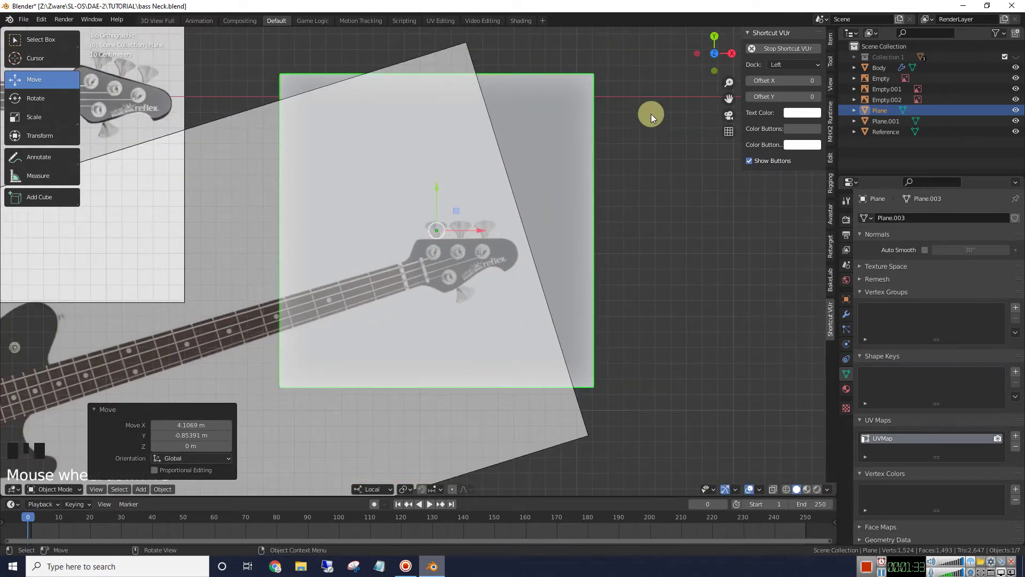
{"action": "key", "text": "s"}
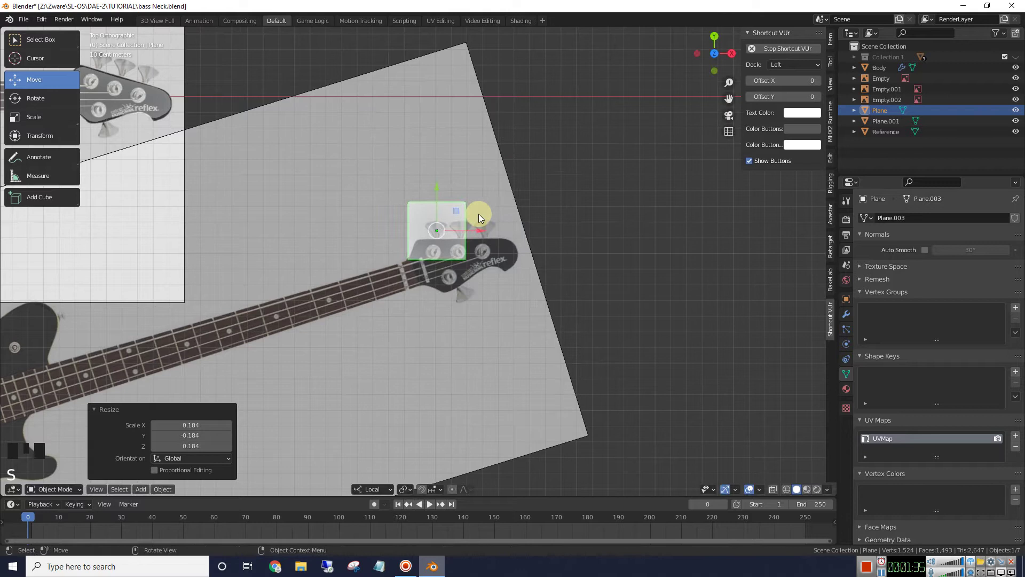
{"action": "key", "text": "s"}
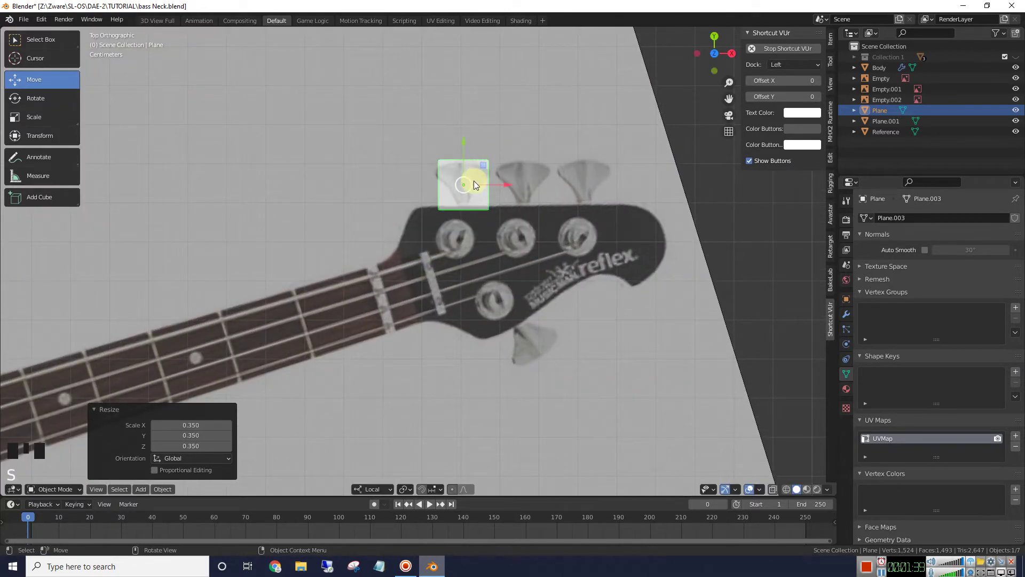
{"action": "left_click", "coordinate": [467, 187]}
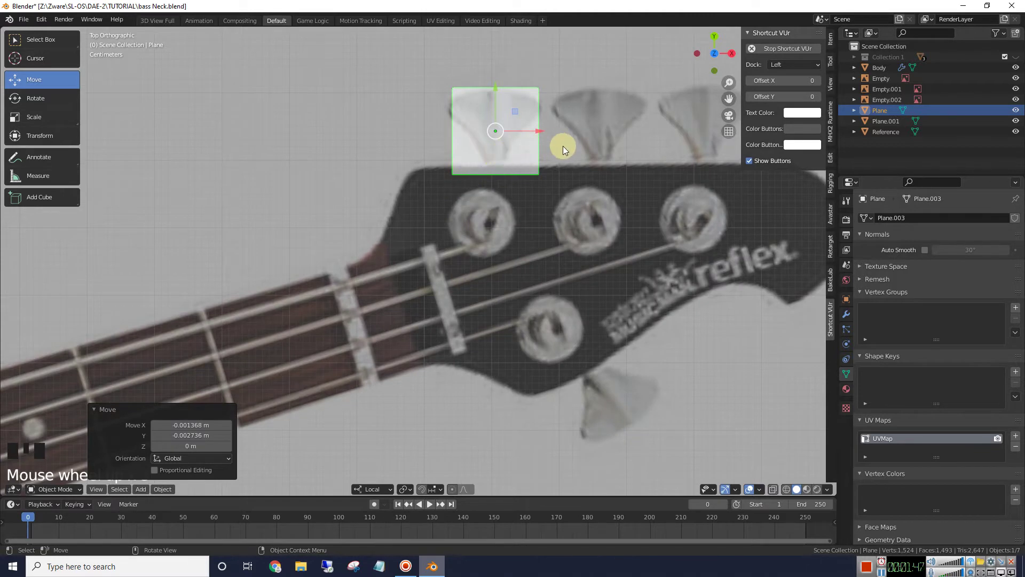
{"action": "key", "text": "s"}
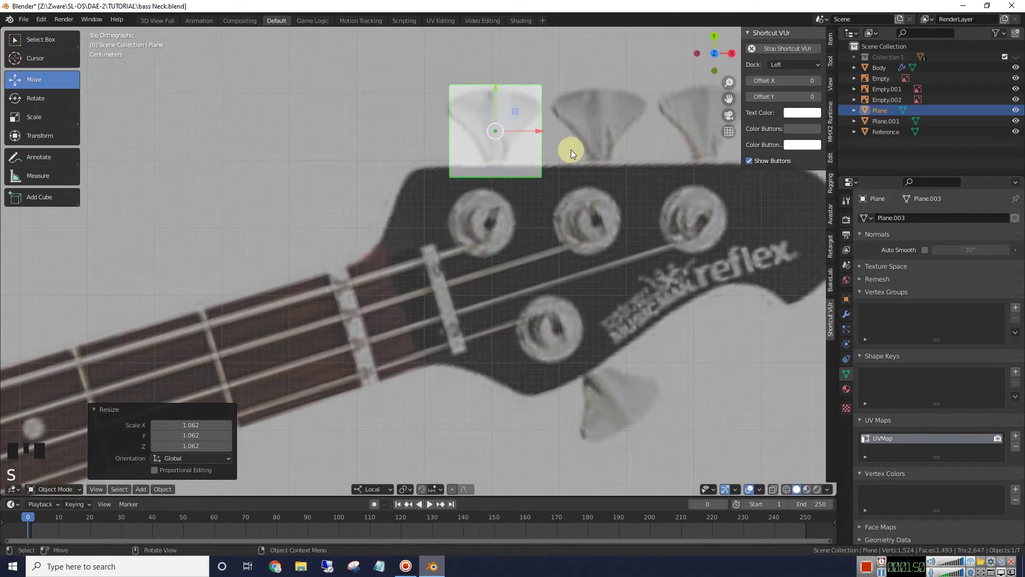
{"action": "left_click", "coordinate": [500, 135]}
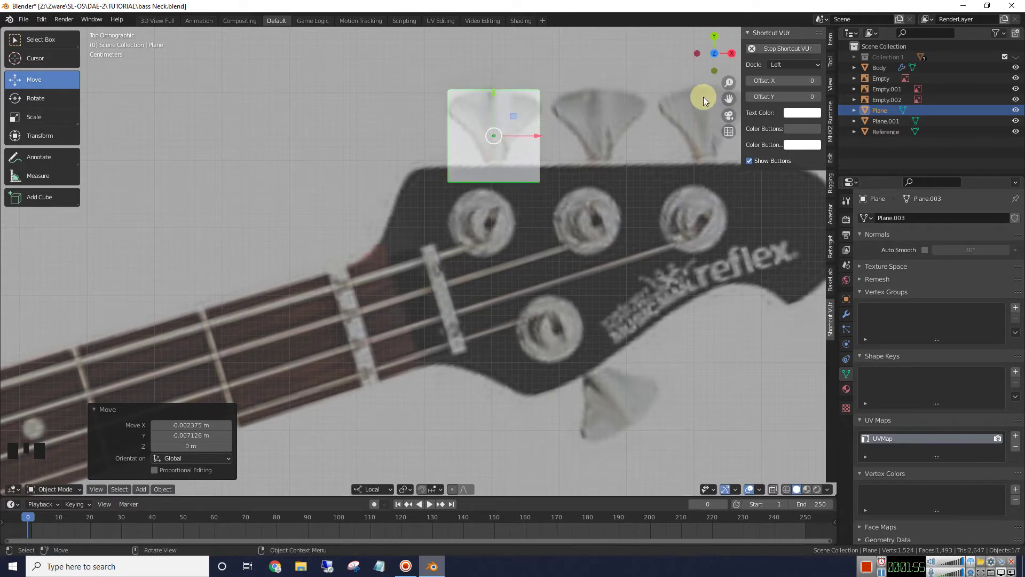
- Frame the plane and loop-cut it in both directions into a four-by-four face grid
{"action": "key", "text": "KP_Decimal"}
{"action": "scroll", "scroll_direction": "down", "scroll_amount": 3}
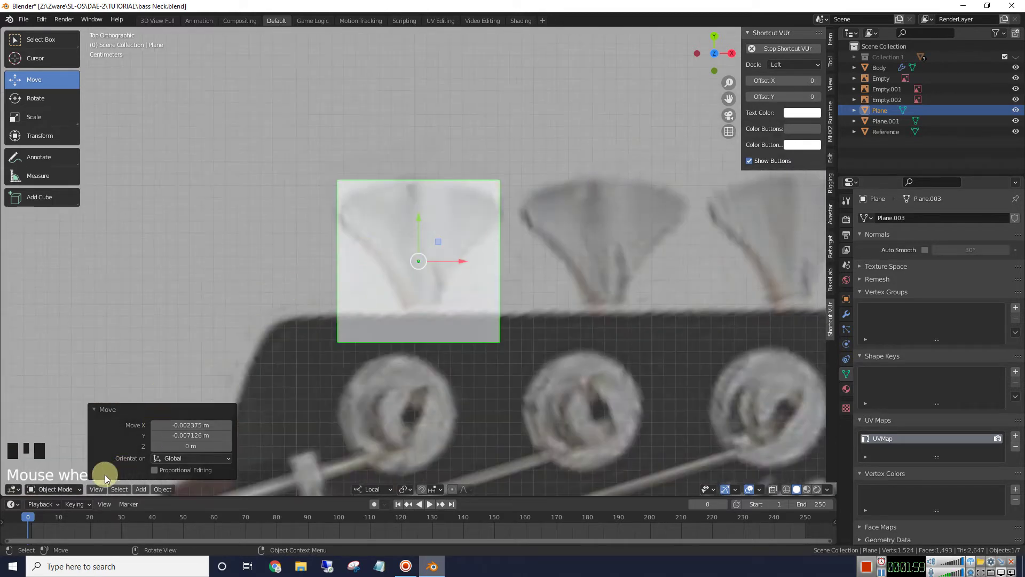
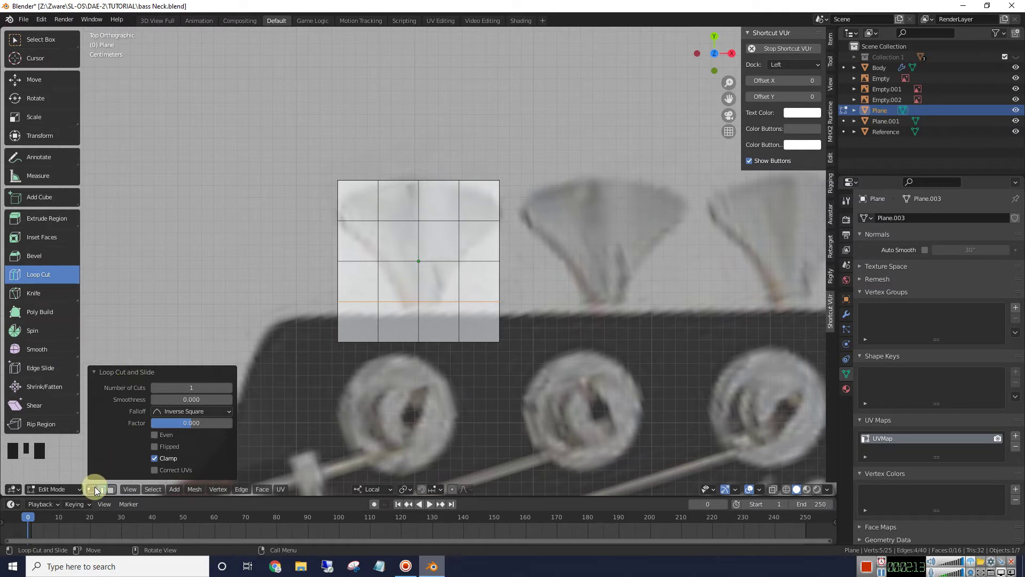
{"action": "left_click", "coordinate": [96, 495]}
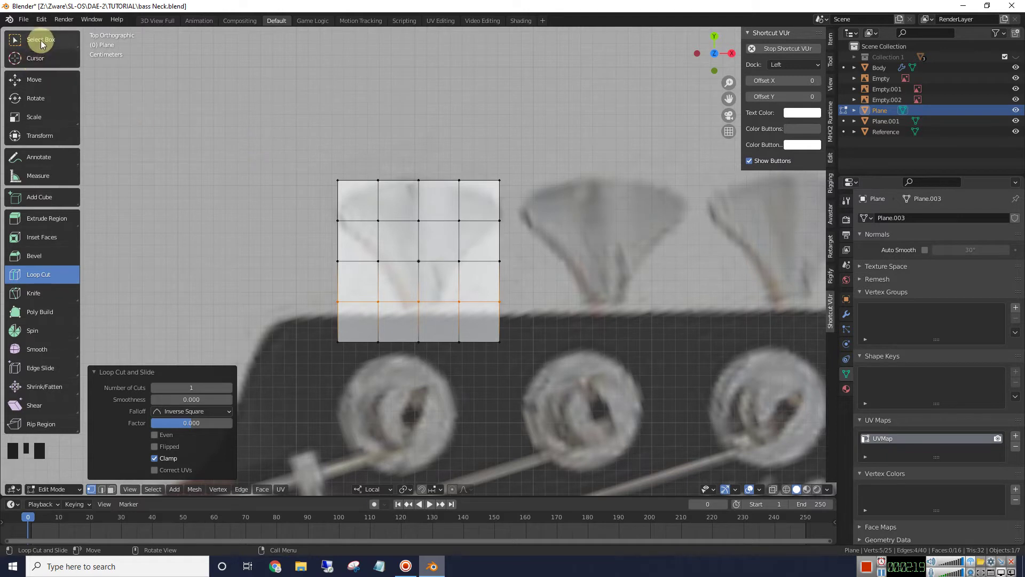
- Scale edge rows inward so the plane flares into a wing tapering to a narrow stem
{"action": "left_click", "coordinate": [35, 86]}
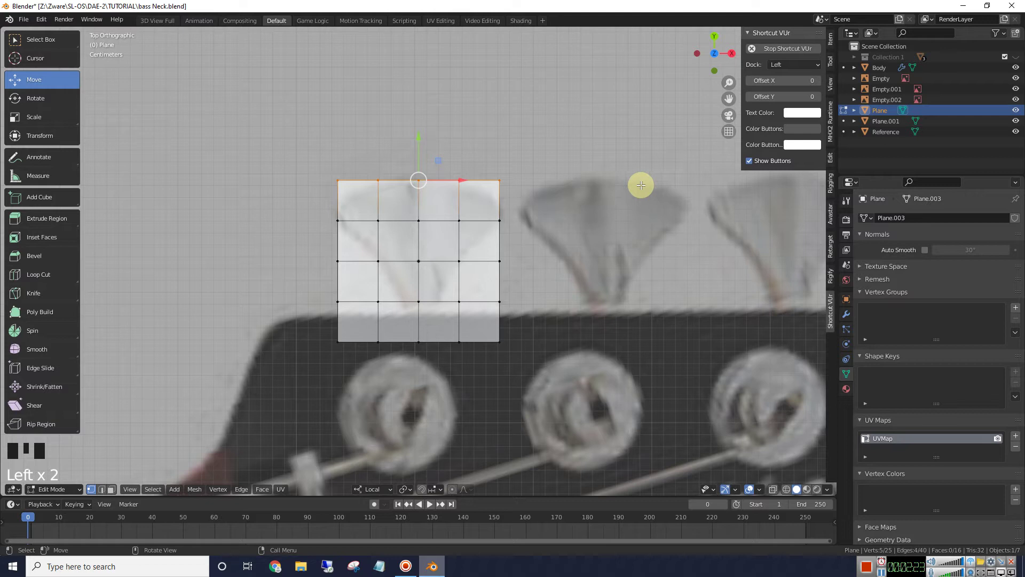
{"action": "key", "text": "s"}
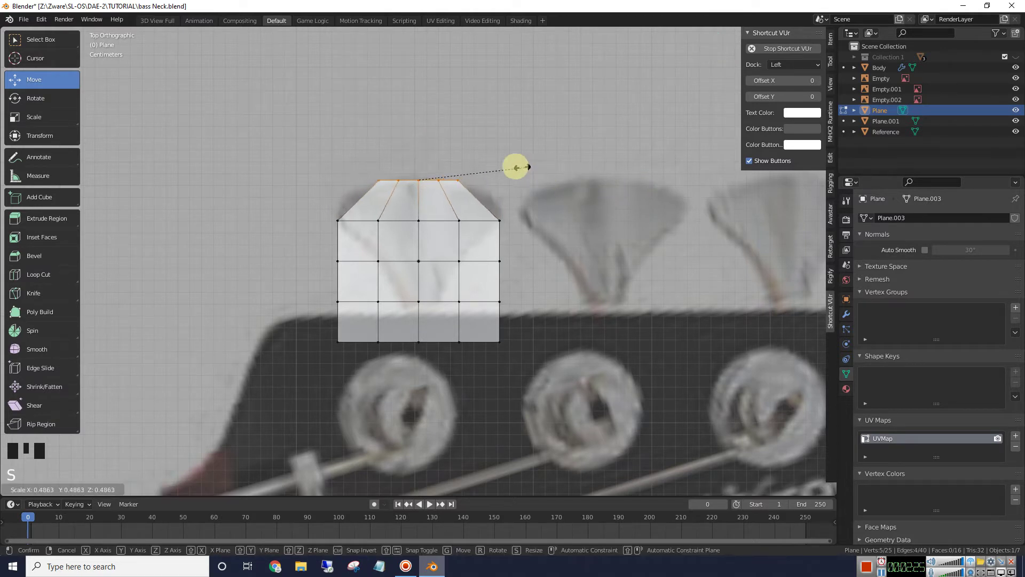
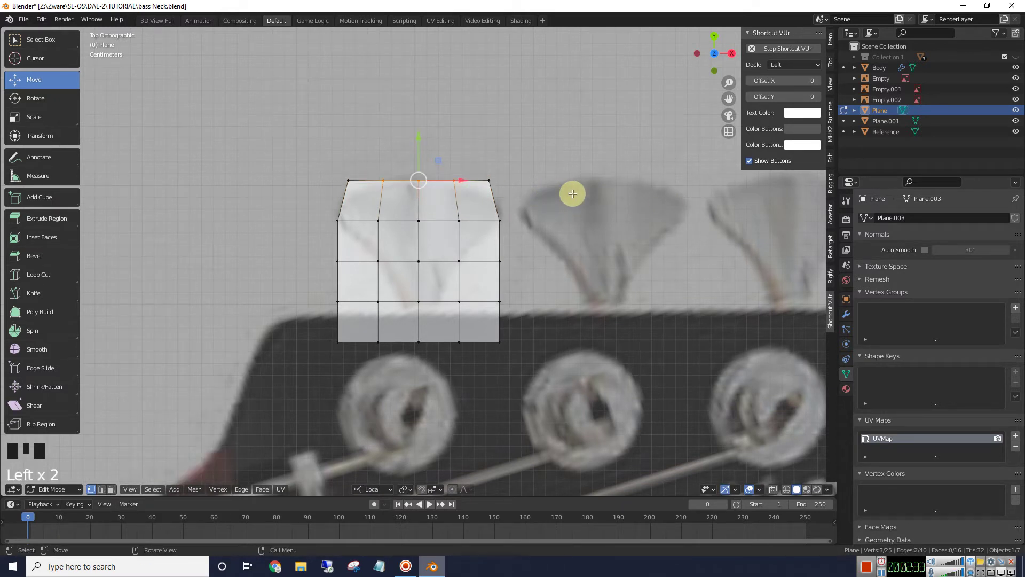
{"action": "key", "text": "s"}
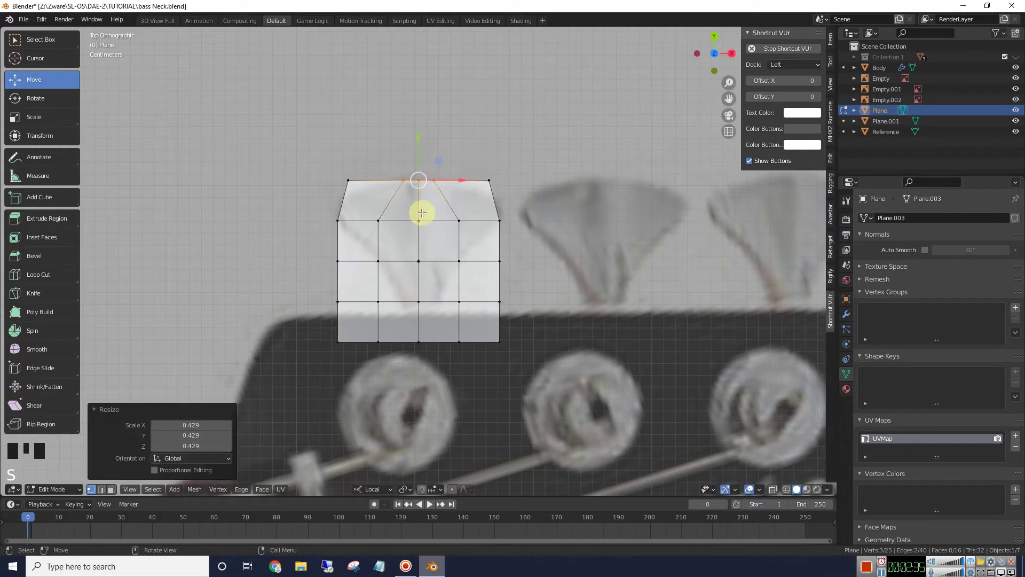
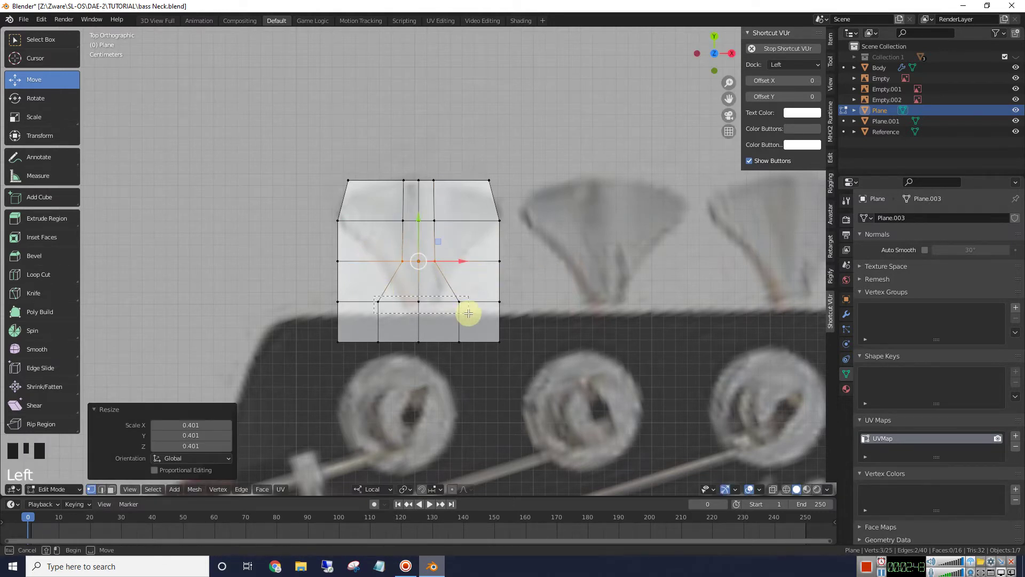
{"action": "key", "text": "s"}
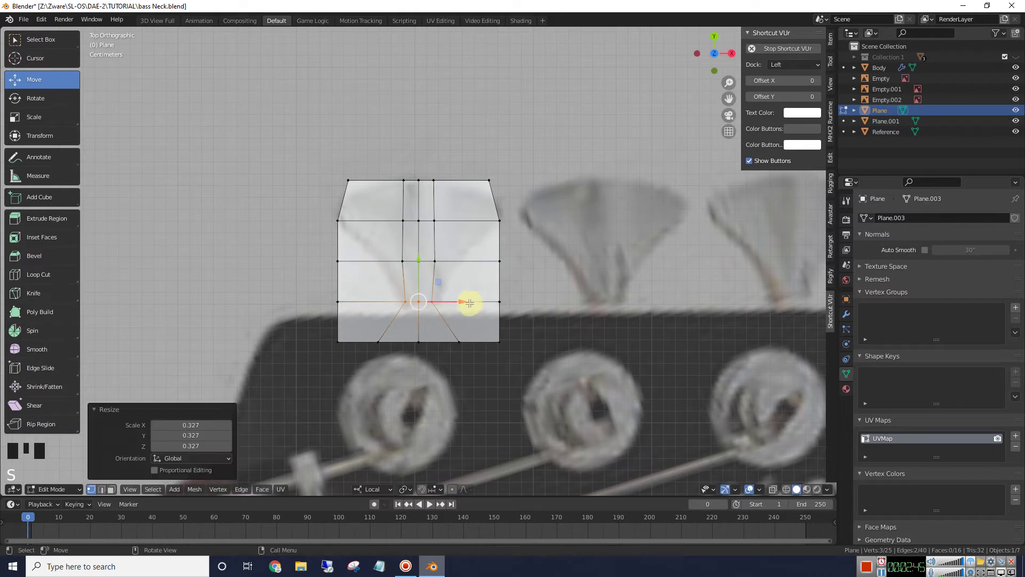
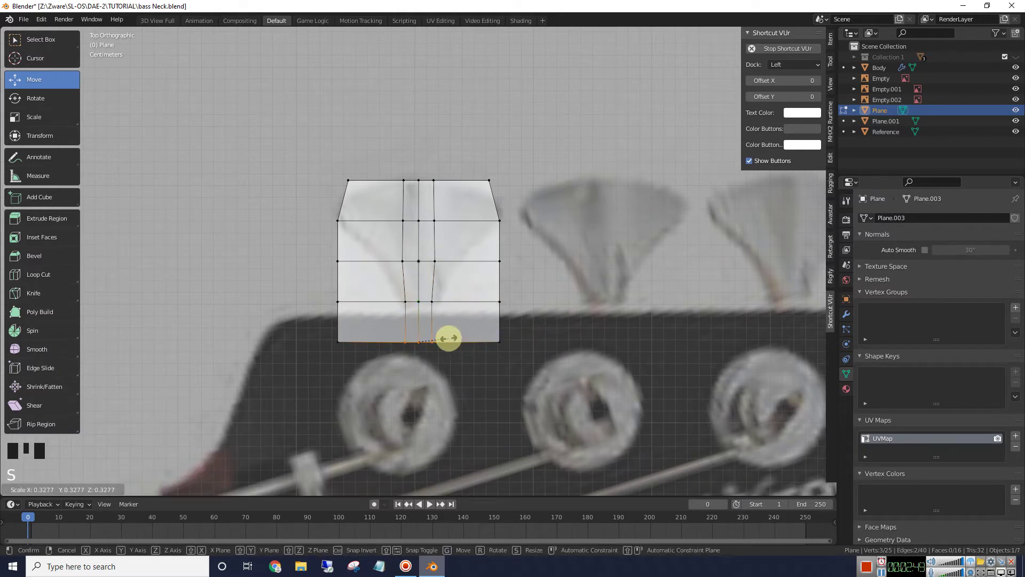
{"action": "scroll", "scroll_direction": "down", "scroll_amount": 3}
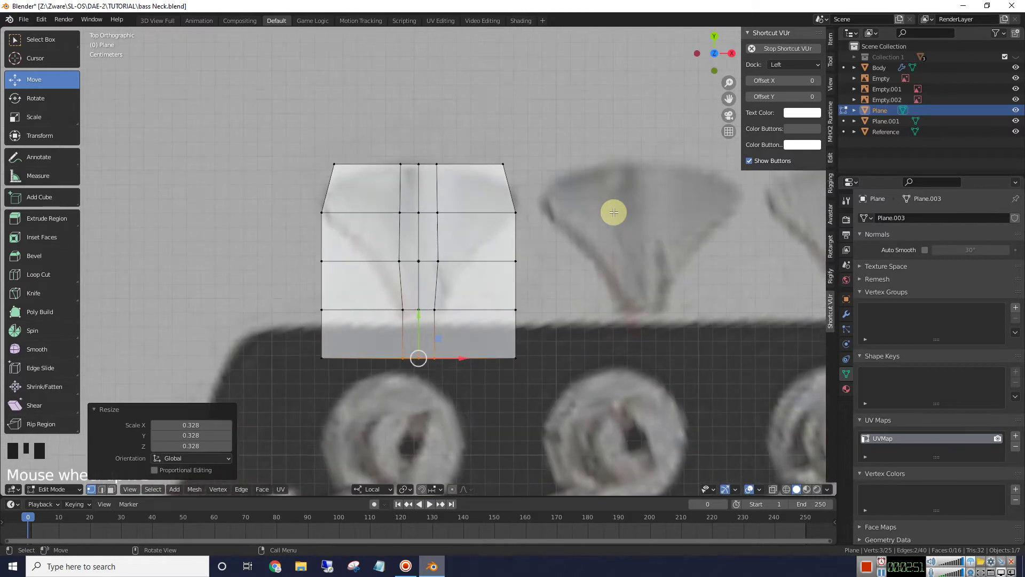
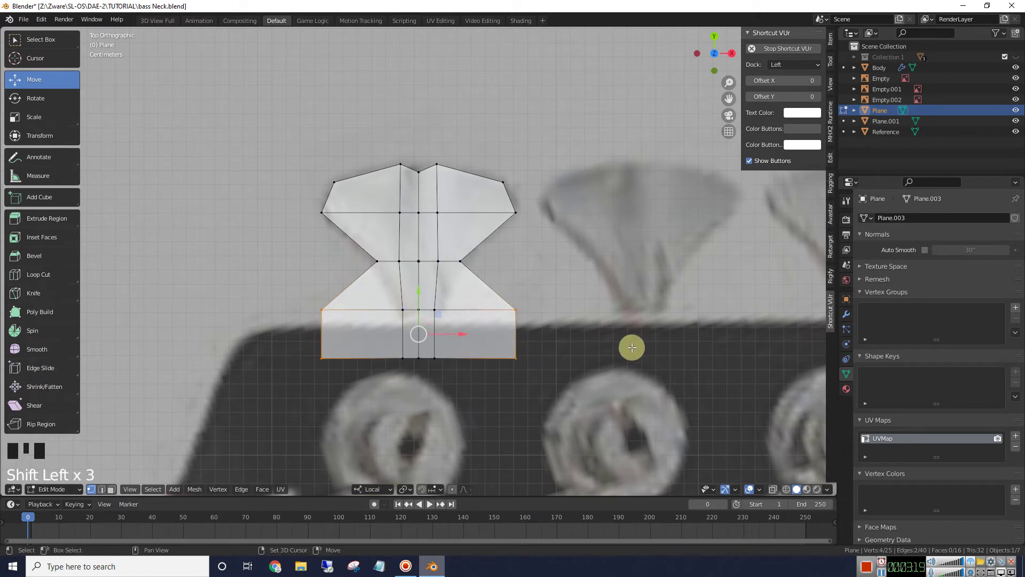
{"action": "key", "text": "s"}
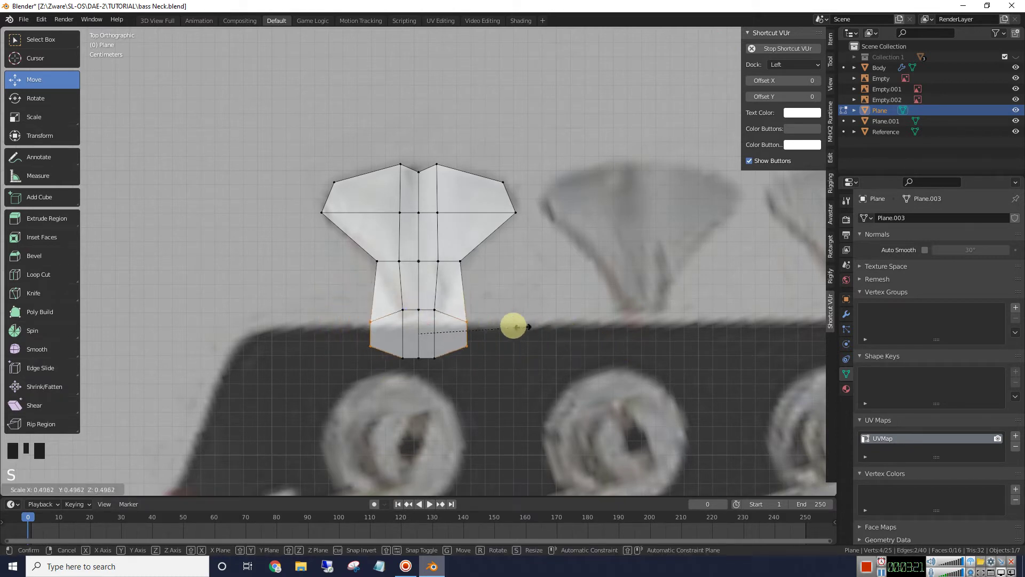
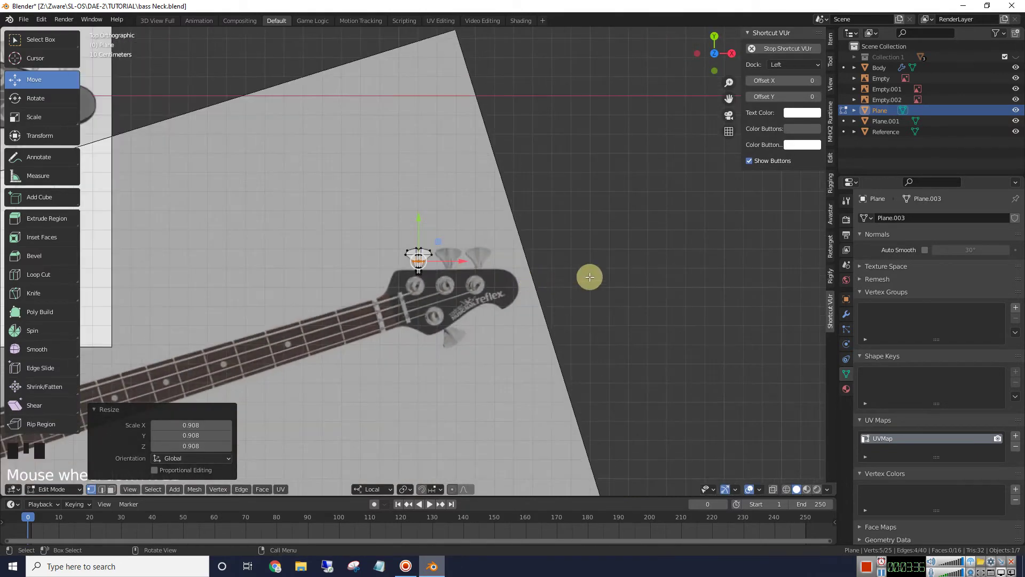
- Solidify the wing plane at 0.07 m thickness, offset -1, and apply the modifier
{"action": "left_click_drag", "start_coordinate": [535, 252], "coordinate": [511, 184]}
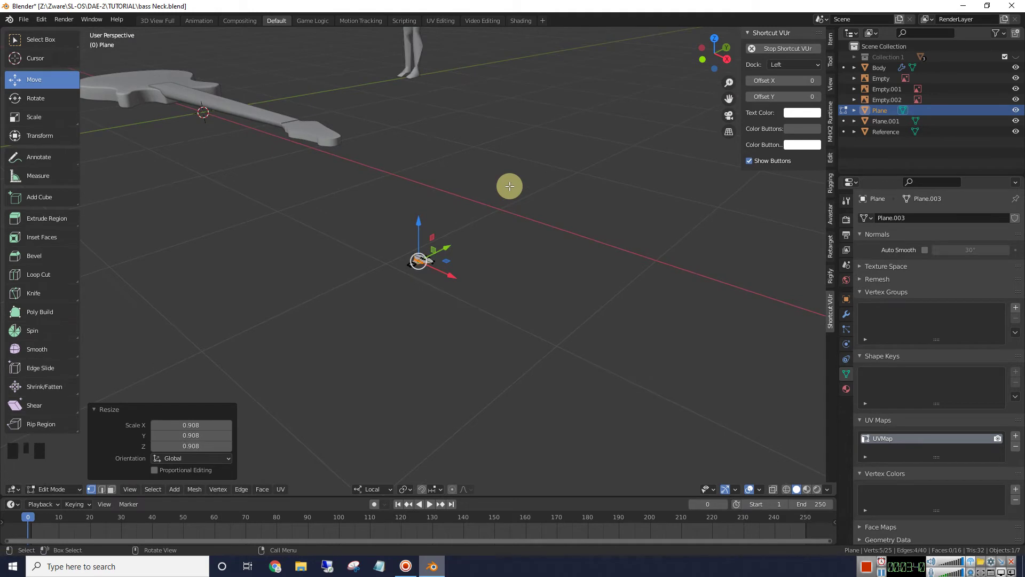
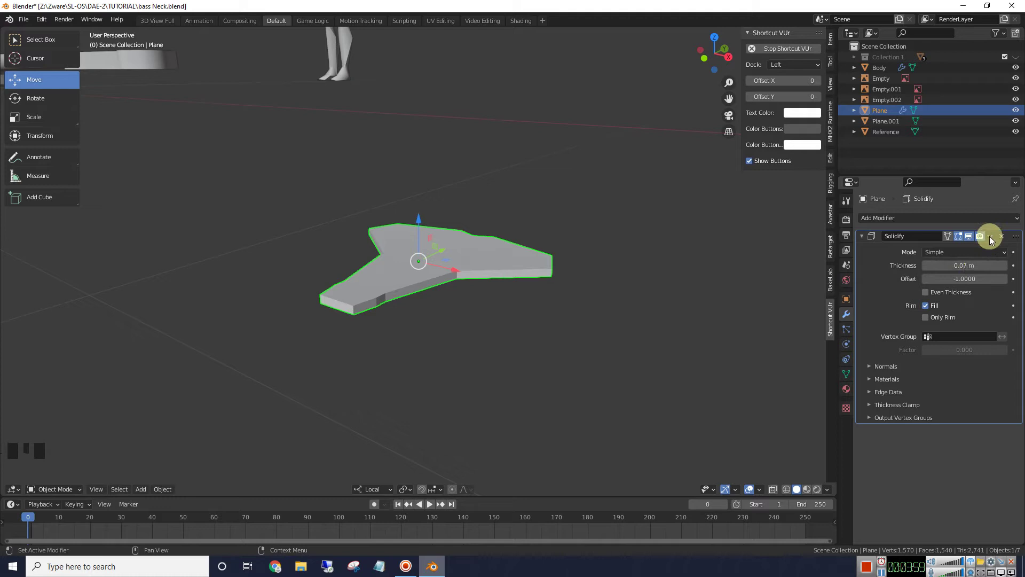
{"action": "left_click_drag", "start_coordinate": [996, 235], "coordinate": [699, 266]}
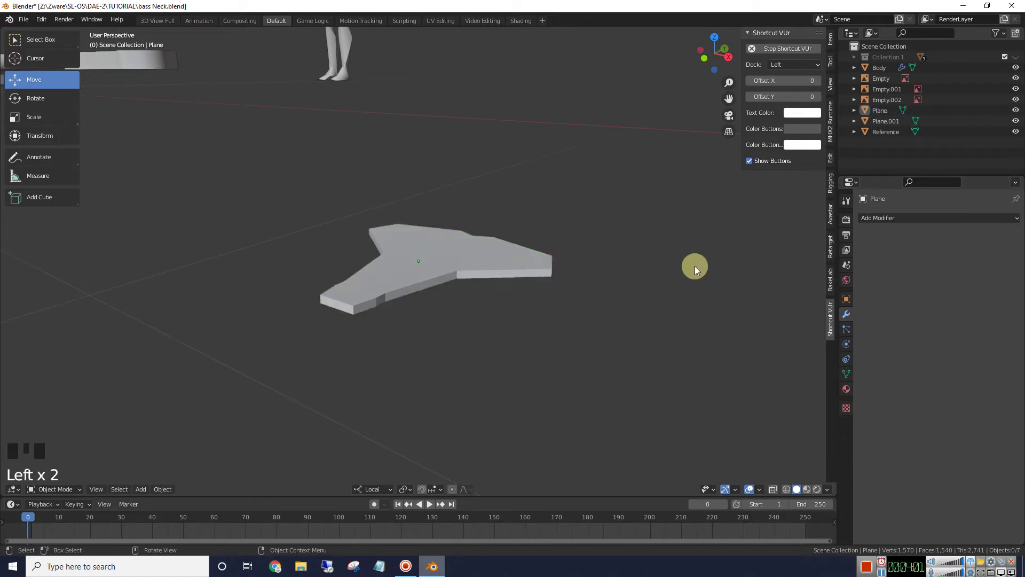
{"action": "left_click_drag", "start_coordinate": [632, 237], "coordinate": [657, 231]}
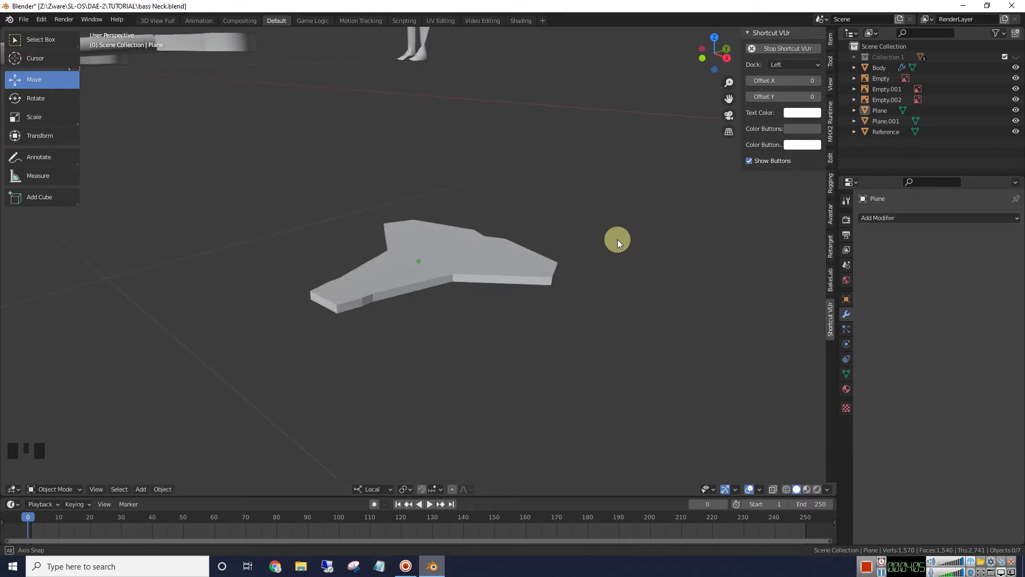
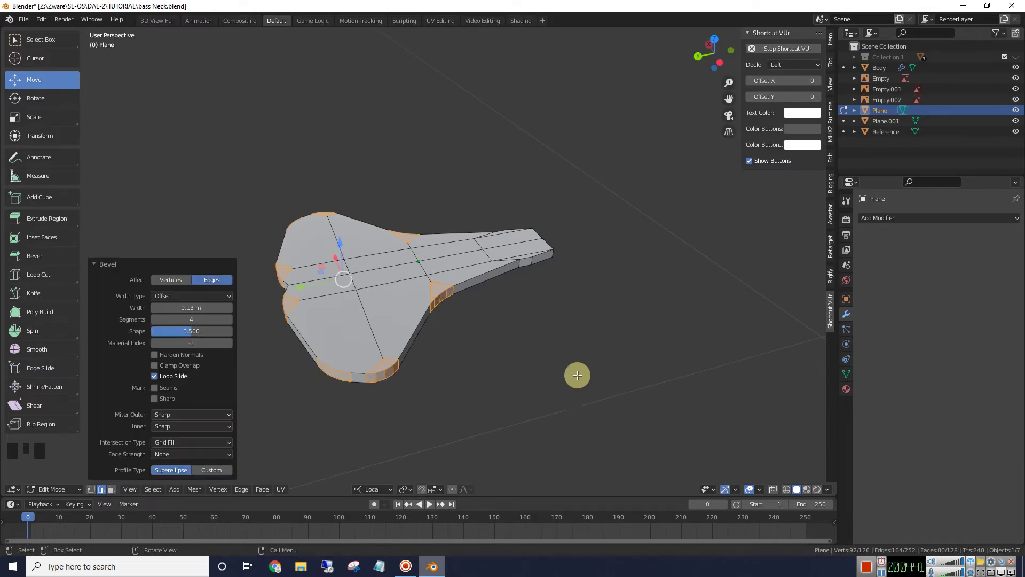
- Bevel the thickened wing's corner edges with a four-segment bevel in Edit Mode
{"action": "left_click_drag", "start_coordinate": [529, 358], "coordinate": [528, 383]}
{"action": "key", "text": "Tab"}
{"action": "scroll", "scroll_direction": "down", "scroll_amount": 3}
{"action": "left_click_drag", "start_coordinate": [534, 360], "coordinate": [548, 347]}
{"action": "key", "text": "Tab"}
{"action": "scroll", "scroll_direction": "up", "scroll_amount": 3}
{"action": "left_click_drag", "start_coordinate": [496, 337], "coordinate": [530, 360]}
{"action": "scroll", "scroll_direction": "down", "scroll_amount": 3}
{"action": "left_click_drag", "start_coordinate": [519, 314], "coordinate": [490, 327]}
- Return to Object Mode and orbit to check the rounded wing beside the guitar
{"action": "key", "text": "Tab"}
{"action": "scroll", "scroll_direction": "down", "scroll_amount": 3}
{"action": "left_click_drag", "start_coordinate": [509, 301], "coordinate": [487, 282]}
{"action": "left_click_drag", "start_coordinate": [487, 282], "coordinate": [521, 287]}
{"action": "scroll", "scroll_direction": "down", "scroll_amount": 3}
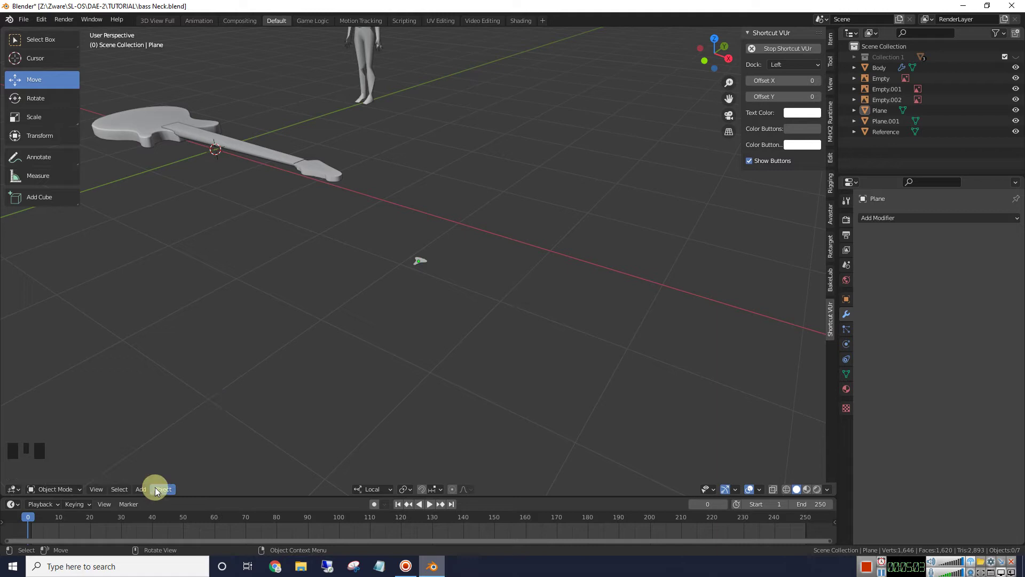
- Add a cylinder, scale it down and move it onto the first tuning peg in top view
{"action": "left_click_drag", "start_coordinate": [158, 487], "coordinate": [254, 302]}
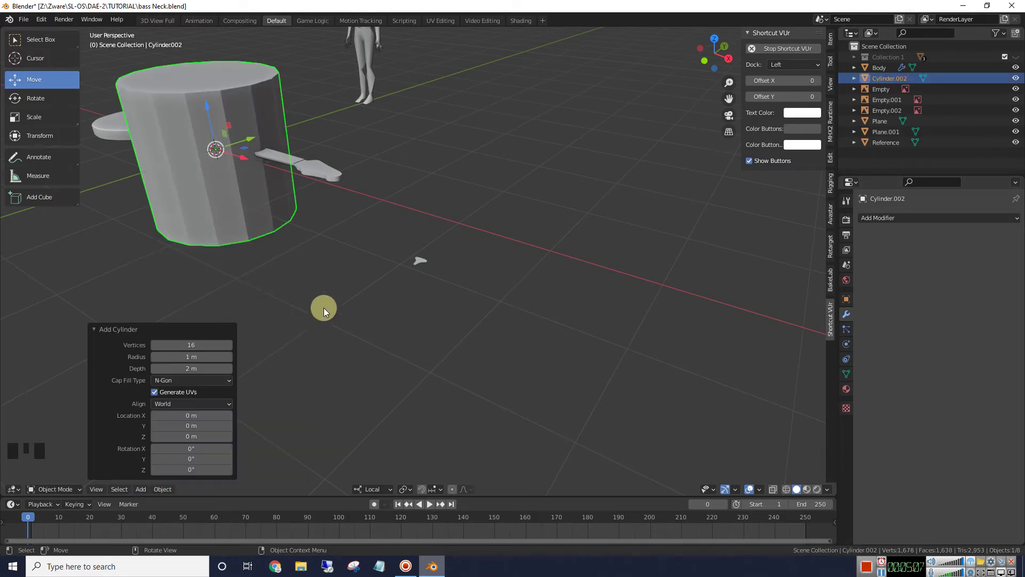
{"action": "scroll", "scroll_direction": "down", "scroll_amount": 3}
{"action": "left_click", "coordinate": [274, 175]}
{"action": "left_click_drag", "start_coordinate": [484, 229], "coordinate": [559, 206]}
{"action": "key", "text": "s"}
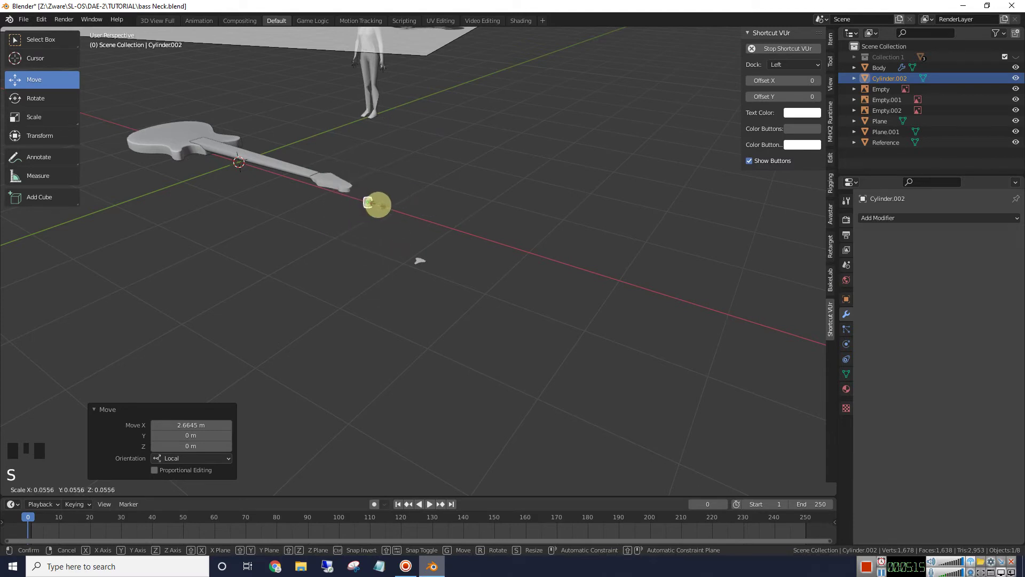
{"action": "left_click", "coordinate": [714, 36]}
{"action": "left_click", "coordinate": [205, 133]}
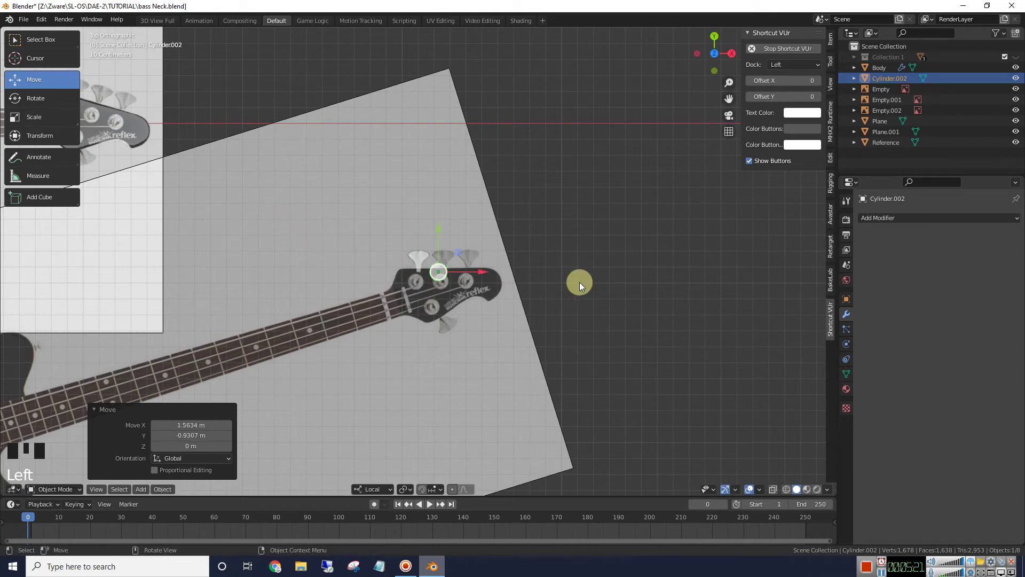
- Turn the cylinder sideways with Rotation X 90° in the sidebar and scale it thin
{"action": "left_click_drag", "start_coordinate": [628, 260], "coordinate": [56, 107]}
{"action": "left_click_drag", "start_coordinate": [56, 107], "coordinate": [437, 243]}
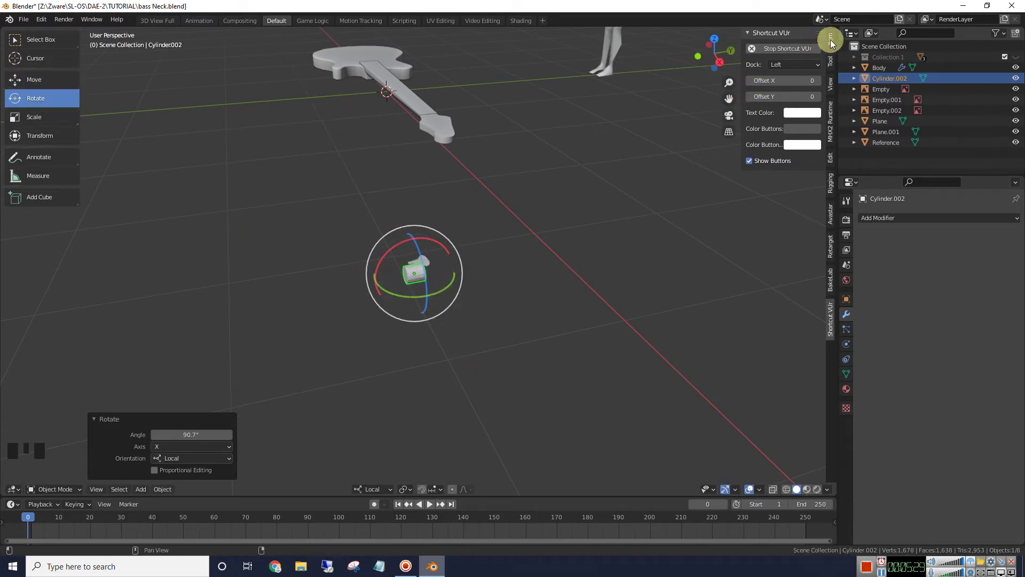
{"action": "left_click", "coordinate": [835, 41]}
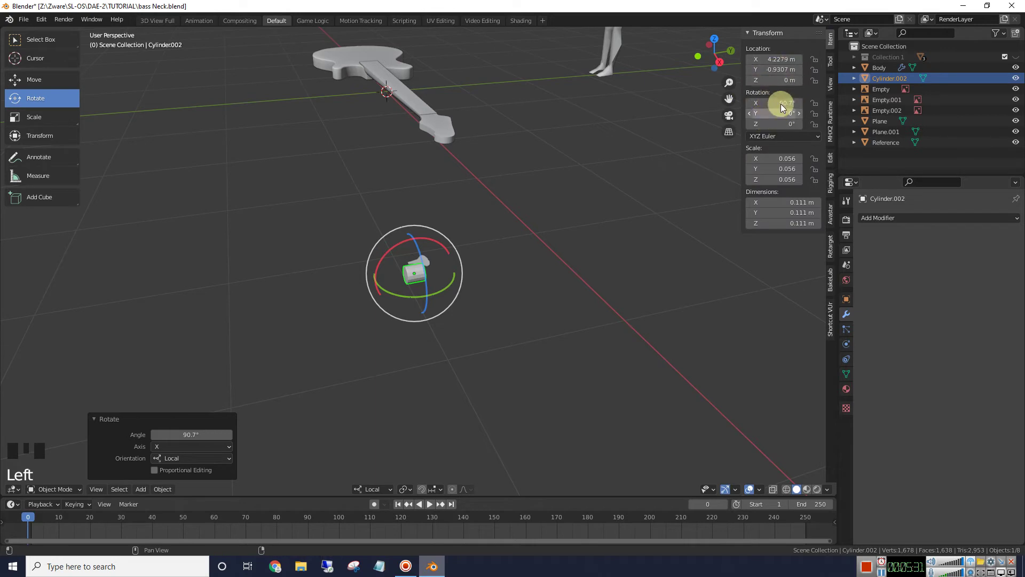
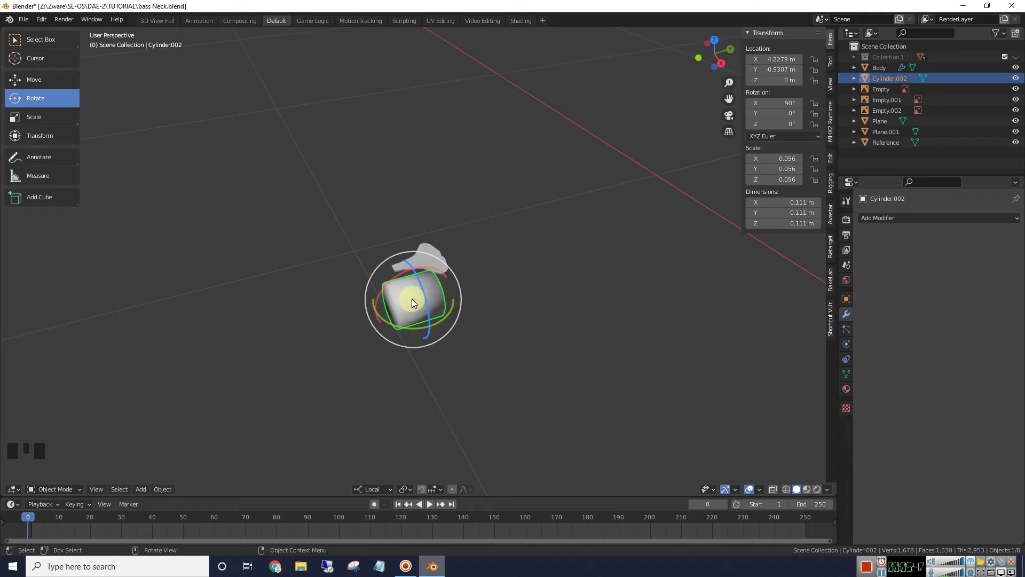
{"action": "left_click_drag", "start_coordinate": [45, 115], "coordinate": [349, 319]}
{"action": "scroll", "scroll_direction": "down", "scroll_amount": 3}
{"action": "left_click_drag", "start_coordinate": [599, 348], "coordinate": [640, 269]}
{"action": "key", "text": "s"}
{"action": "left_click_drag", "start_coordinate": [651, 309], "coordinate": [501, 256]}
{"action": "left_click_drag", "start_coordinate": [501, 257], "coordinate": [544, 262]}
- Stretch and move the cylinder into a long shaft extending from the wing's stem
{"action": "left_click", "coordinate": [715, 37]}
{"action": "scroll", "scroll_direction": "up", "scroll_amount": 3}
{"action": "left_click_drag", "start_coordinate": [48, 84], "coordinate": [631, 343]}
{"action": "key", "text": "g"}
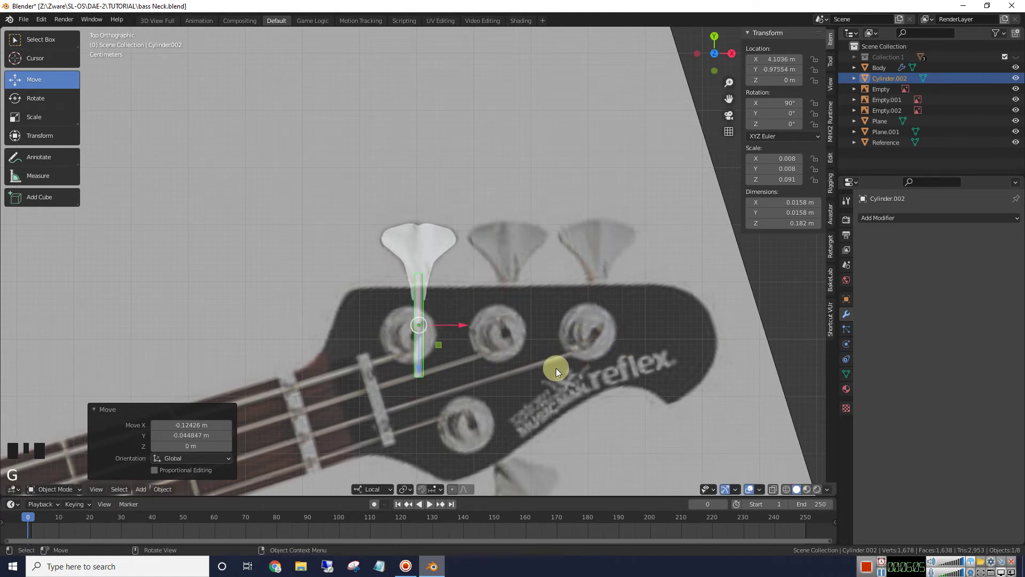
{"action": "left_click_drag", "start_coordinate": [569, 351], "coordinate": [477, 250]}
{"action": "scroll", "scroll_direction": "up", "scroll_amount": 3}
{"action": "scroll", "scroll_direction": "up", "scroll_amount": 3}
{"action": "left_click", "coordinate": [254, 219]}
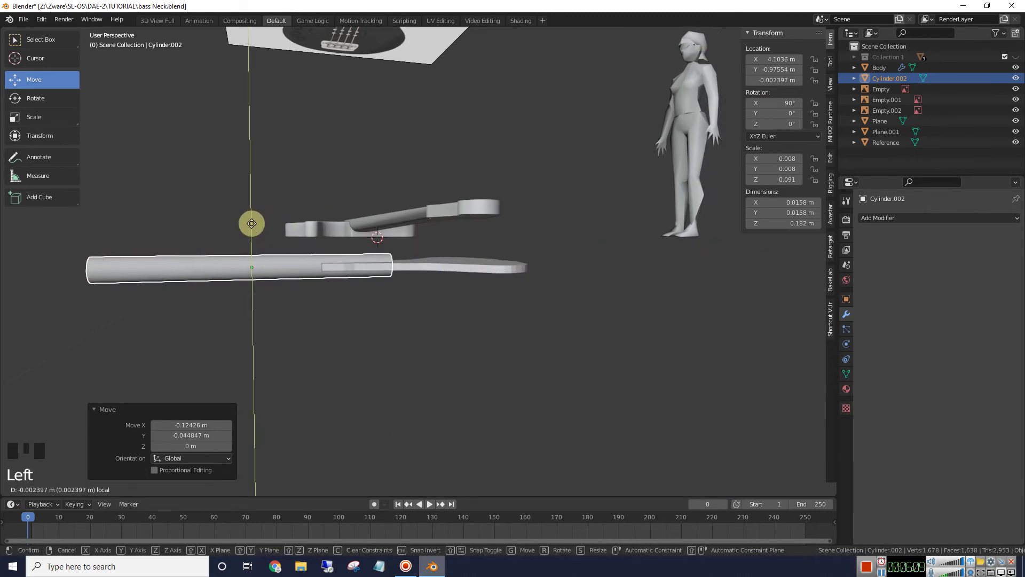
{"action": "left_click", "coordinate": [465, 268]}
{"action": "left_click_drag", "start_coordinate": [592, 288], "coordinate": [61, 118]}
{"action": "left_click_drag", "start_coordinate": [61, 118], "coordinate": [424, 216]}
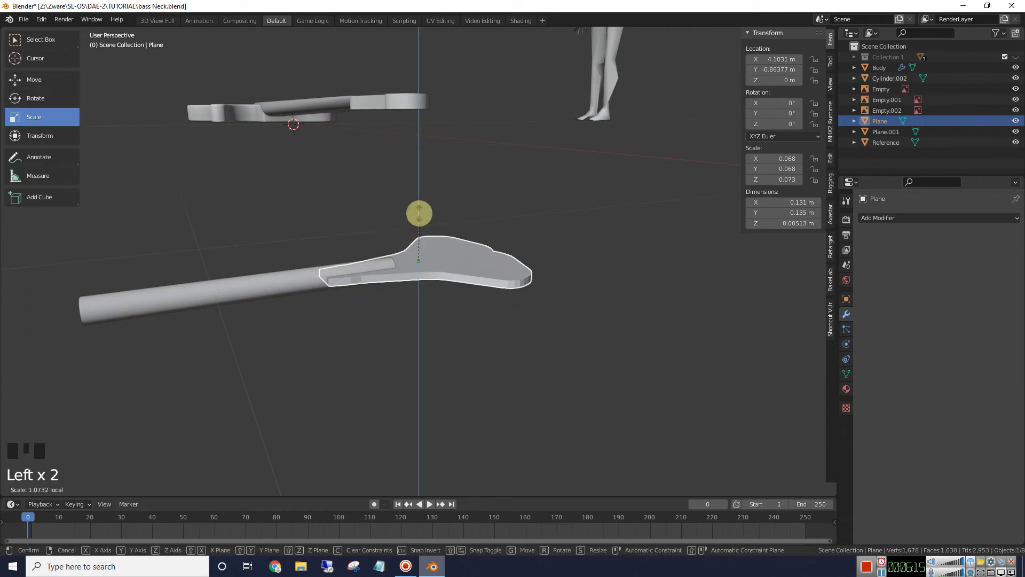
{"action": "left_click_drag", "start_coordinate": [581, 216], "coordinate": [284, 267]}
{"action": "left_click", "coordinate": [283, 267]}
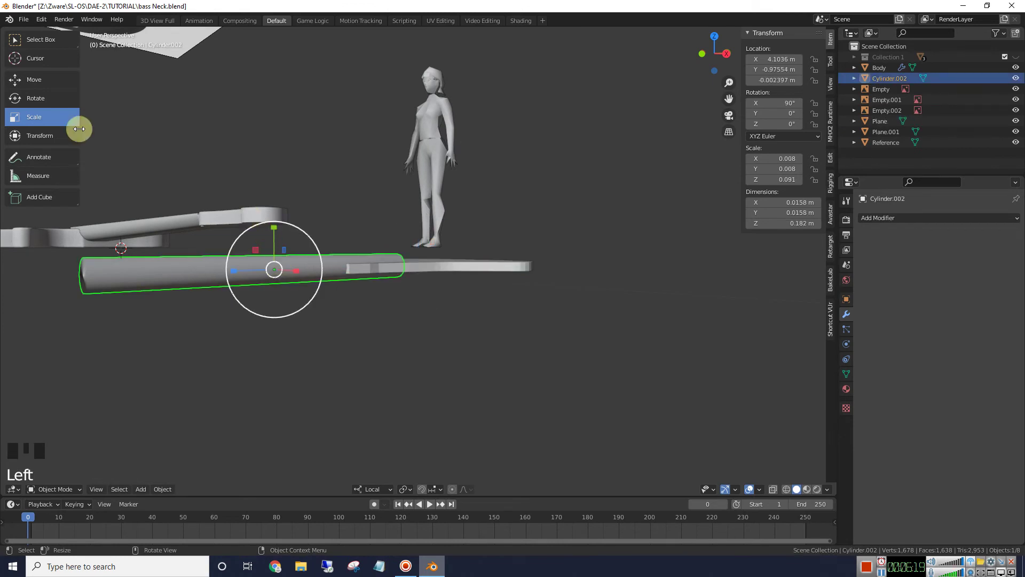
- Adjust the shaft's height along Z so it sits level beneath the wing
{"action": "left_click_drag", "start_coordinate": [49, 86], "coordinate": [277, 229]}
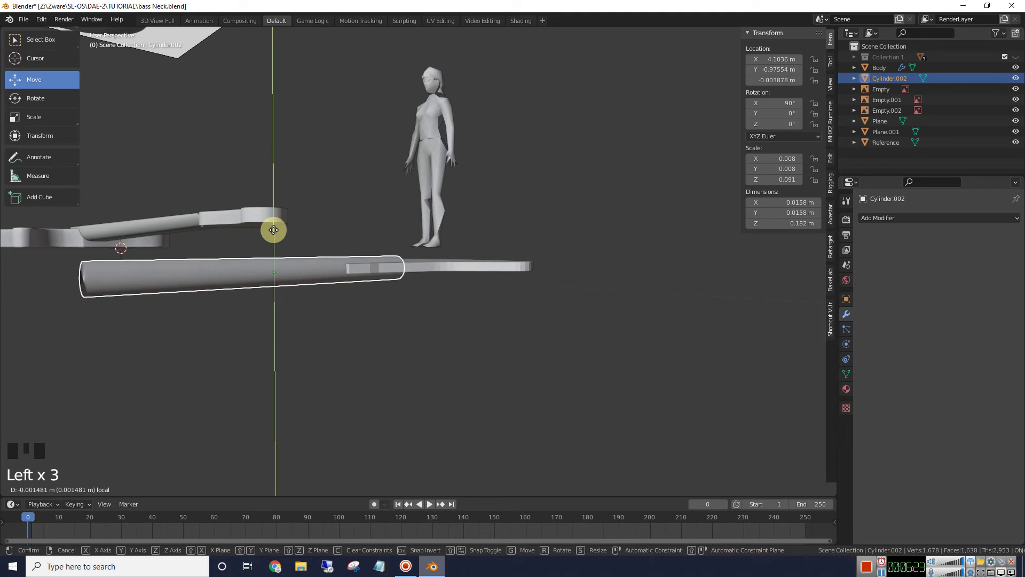
{"action": "scroll", "scroll_direction": "down", "scroll_amount": 3}
{"action": "left_click_drag", "start_coordinate": [544, 333], "coordinate": [545, 361]}
{"action": "scroll", "scroll_direction": "down", "scroll_amount": 3}
{"action": "left_click_drag", "start_coordinate": [537, 343], "coordinate": [634, 299]}
{"action": "scroll", "scroll_direction": "up", "scroll_amount": 3}
{"action": "scroll", "scroll_direction": "up", "scroll_amount": 3}
{"action": "left_click", "coordinate": [719, 36]}
{"action": "left_click_drag", "start_coordinate": [521, 330], "coordinate": [246, 373]}
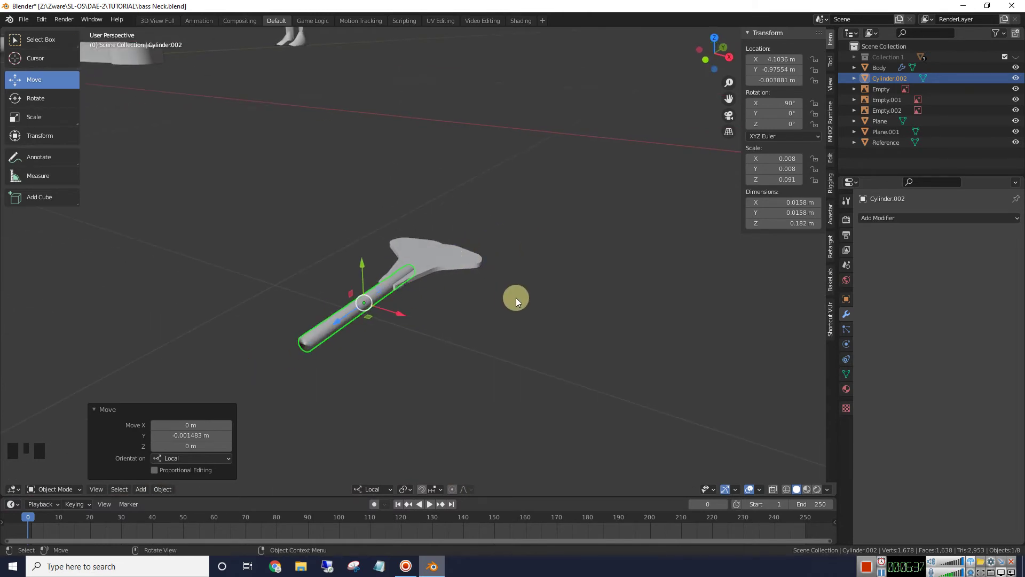
{"action": "scroll", "scroll_direction": "down", "scroll_amount": 3}
- Add a second cylinder for the tuner base and view it from the top
{"action": "left_click", "coordinate": [558, 288]}
{"action": "scroll", "scroll_direction": "down", "scroll_amount": 3}
{"action": "middle_click", "coordinate": [562, 295]}
{"action": "scroll", "scroll_direction": "down", "scroll_amount": 3}
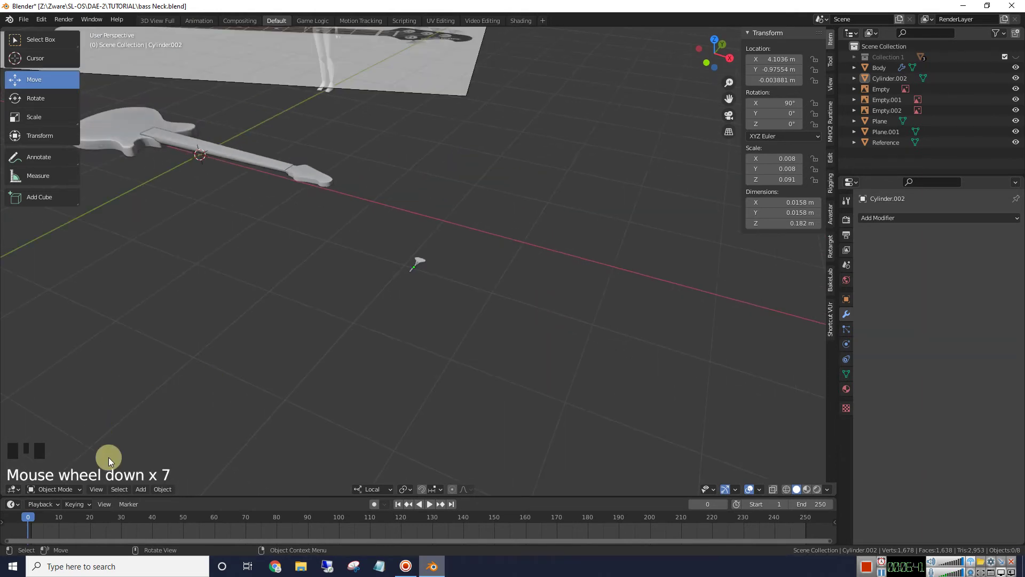
{"action": "left_click_drag", "start_coordinate": [148, 486], "coordinate": [240, 351]}
{"action": "scroll", "scroll_direction": "down", "scroll_amount": 3}
{"action": "left_click", "coordinate": [296, 197]}
{"action": "left_click", "coordinate": [718, 36]}
{"action": "left_click", "coordinate": [363, 207]}
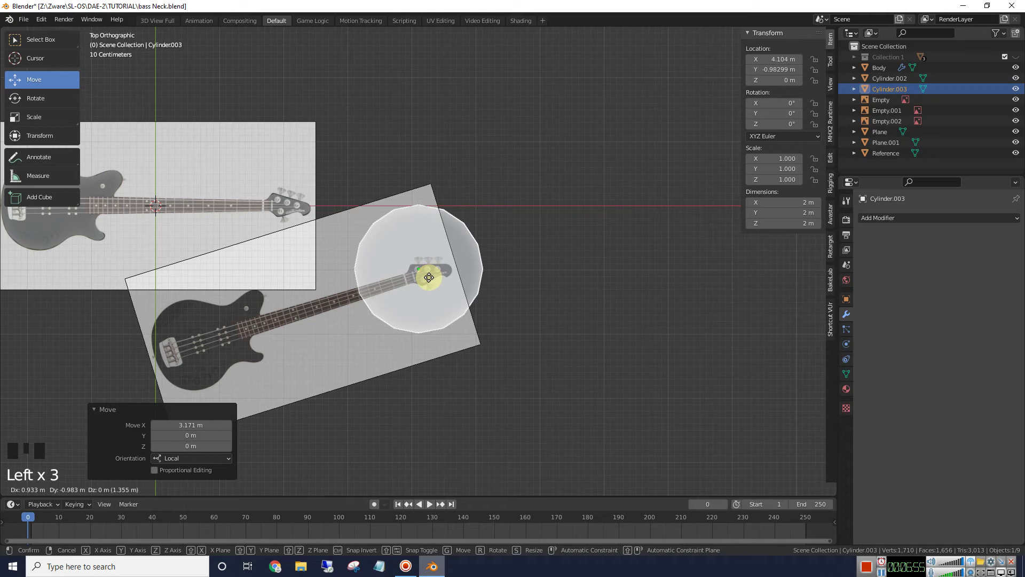
- Scale the base cylinder to peg size and centre it on the first peg around the shaft
{"action": "scroll", "scroll_direction": "up", "scroll_amount": 3}
{"action": "key", "text": "s"}
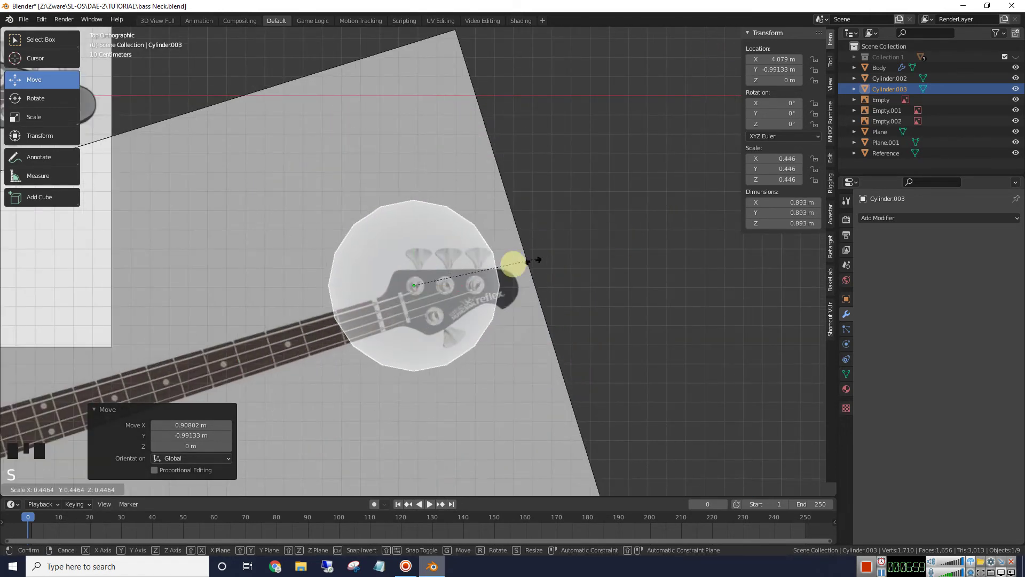
{"action": "scroll", "scroll_direction": "up", "scroll_amount": 3}
{"action": "key", "text": "s"}
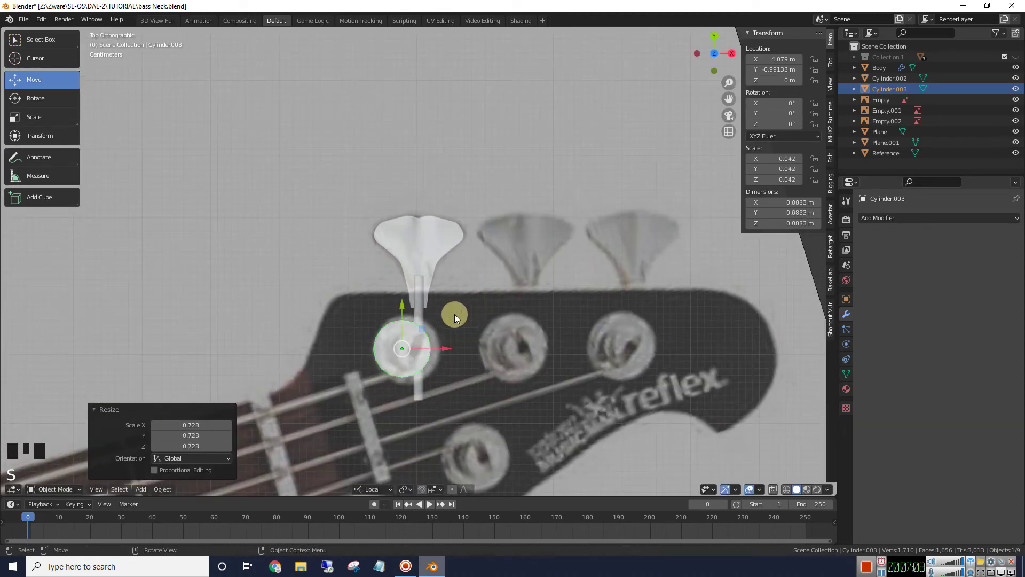
{"action": "left_click", "coordinate": [408, 351]}
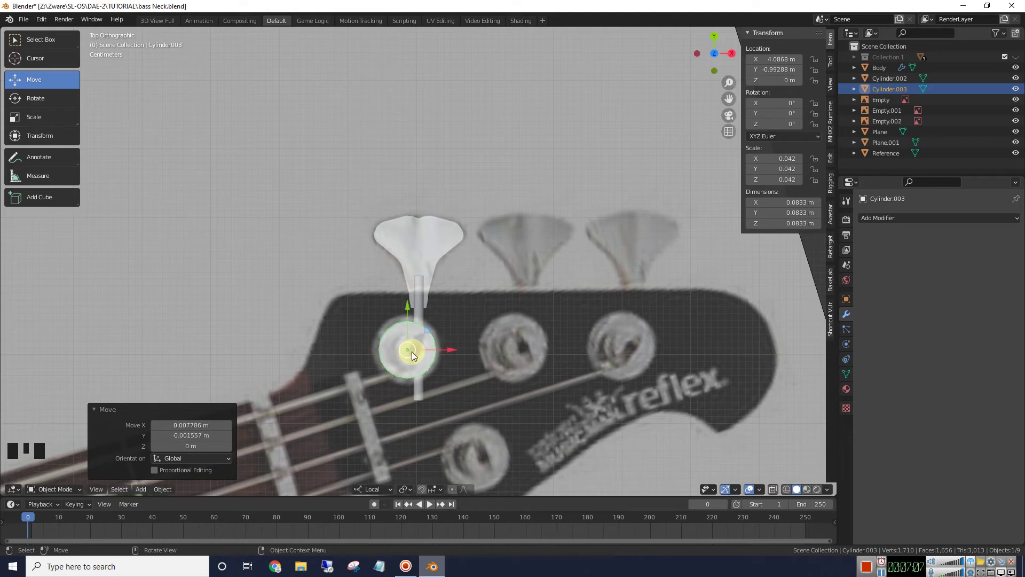
{"action": "scroll", "scroll_direction": "down", "scroll_amount": 3}
{"action": "scroll", "scroll_direction": "up", "scroll_amount": 3}
{"action": "key", "text": "s"}
{"action": "scroll", "scroll_direction": "down", "scroll_amount": 3}
{"action": "left_click_drag", "start_coordinate": [617, 301], "coordinate": [502, 308]}
{"action": "scroll", "scroll_direction": "up", "scroll_amount": 3}
{"action": "left_click_drag", "start_coordinate": [544, 311], "coordinate": [328, 305]}
- Shade the base cylinder smooth and enable Auto Smooth under Normals for the wing plane
{"action": "left_click", "coordinate": [328, 304]}
{"action": "right_click", "coordinate": [329, 305]}
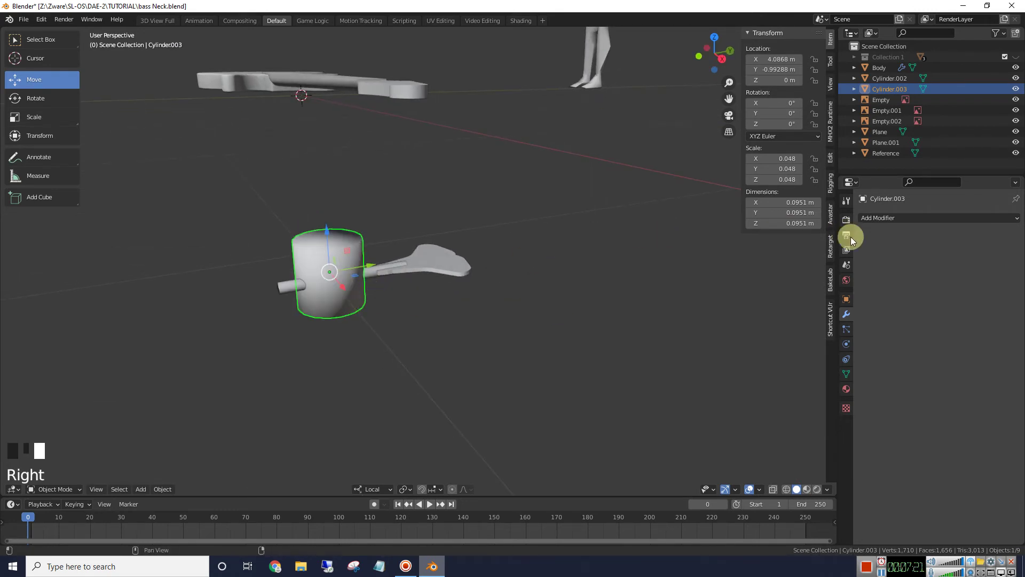
{"action": "left_click", "coordinate": [848, 374]}
{"action": "left_click", "coordinate": [927, 251]}
{"action": "left_click_drag", "start_coordinate": [596, 296], "coordinate": [429, 259]}
{"action": "left_click", "coordinate": [429, 260]}
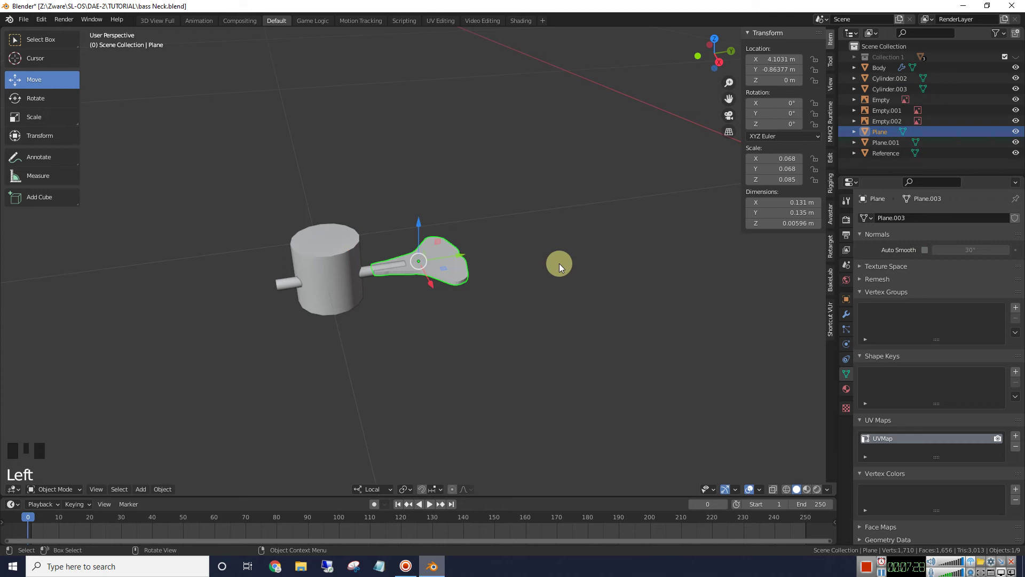
{"action": "left_click_drag", "start_coordinate": [461, 268], "coordinate": [929, 251]}
{"action": "left_click", "coordinate": [929, 252]}
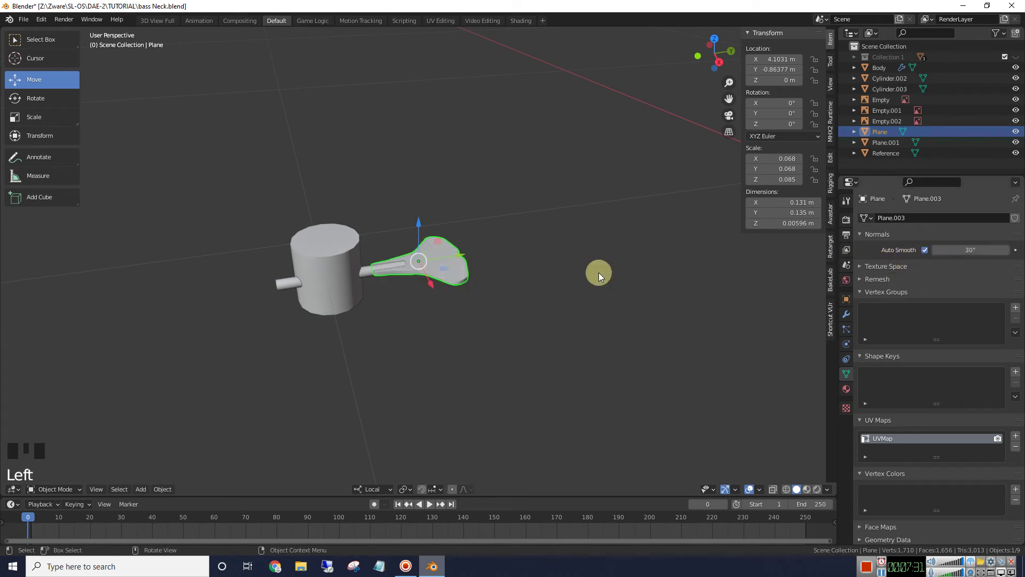
- Select the thin shaft cylinder and enter edit mode on it
{"action": "scroll", "scroll_direction": "down", "scroll_amount": 3}
{"action": "left_click_drag", "start_coordinate": [571, 280], "coordinate": [574, 294]}
{"action": "scroll", "scroll_direction": "down", "scroll_amount": 3}
{"action": "scroll", "scroll_direction": "up", "scroll_amount": 3}
{"action": "left_click", "coordinate": [266, 319]}
{"action": "left_click_drag", "start_coordinate": [508, 326], "coordinate": [512, 322]}
{"action": "scroll", "scroll_direction": "up", "scroll_amount": 3}
{"action": "key", "text": "Tab"}
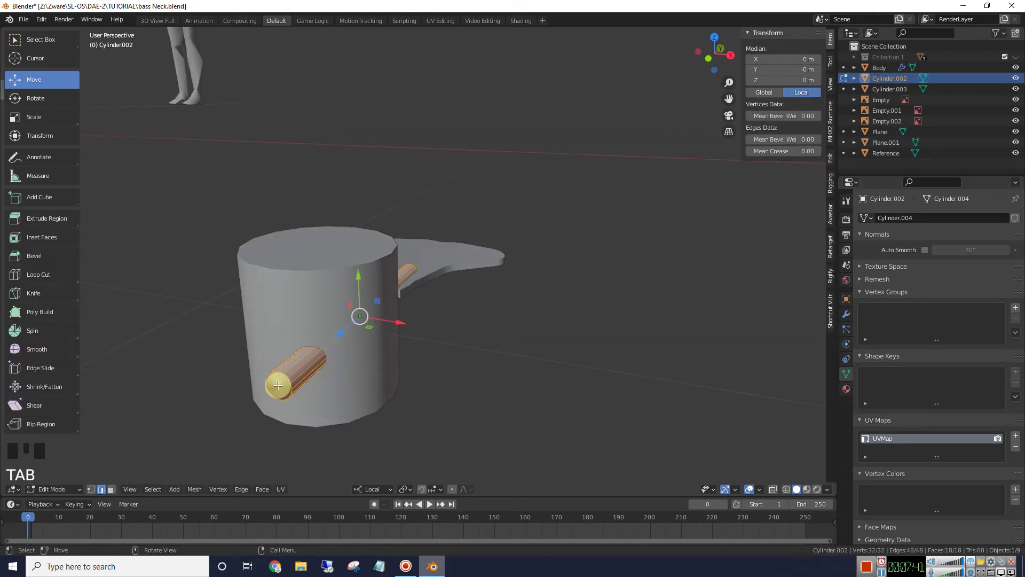
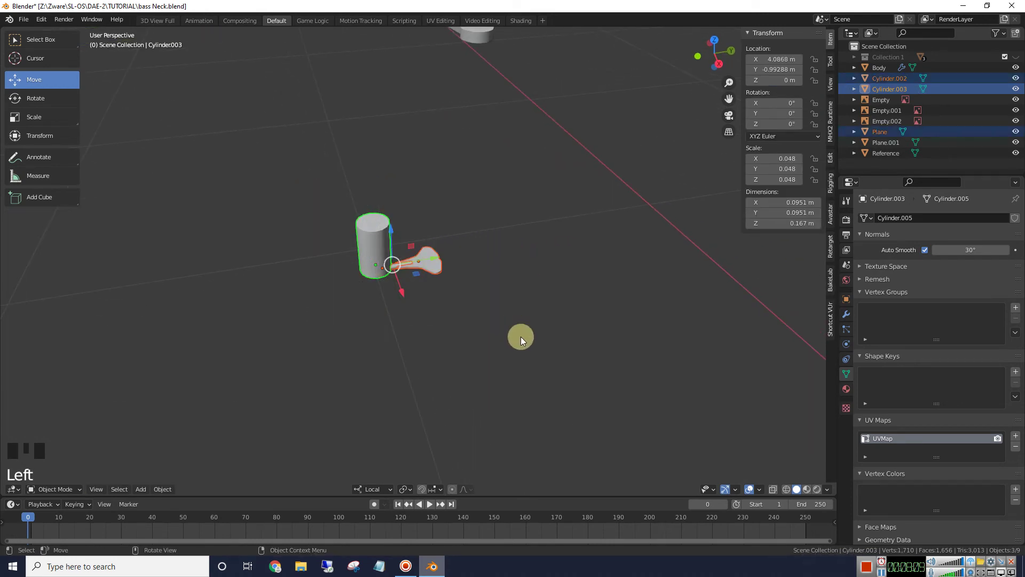
- Apply the shrunken scale to the tuning-key parts, then box-select the cylinders and wing together
{"action": "left_click_drag", "start_coordinate": [161, 494], "coordinate": [309, 323]}
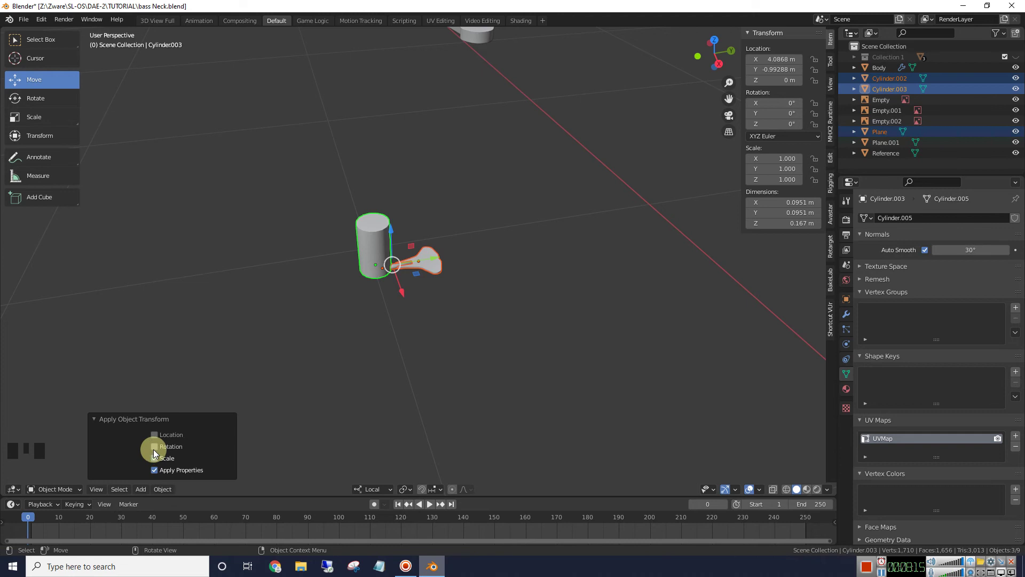
{"action": "left_click", "coordinate": [157, 451]}
{"action": "scroll", "scroll_direction": "down", "scroll_amount": 3}
{"action": "scroll", "scroll_direction": "down", "scroll_amount": 3}
{"action": "left_click", "coordinate": [569, 340]}
{"action": "left_click_drag", "start_coordinate": [386, 232], "coordinate": [394, 242]}
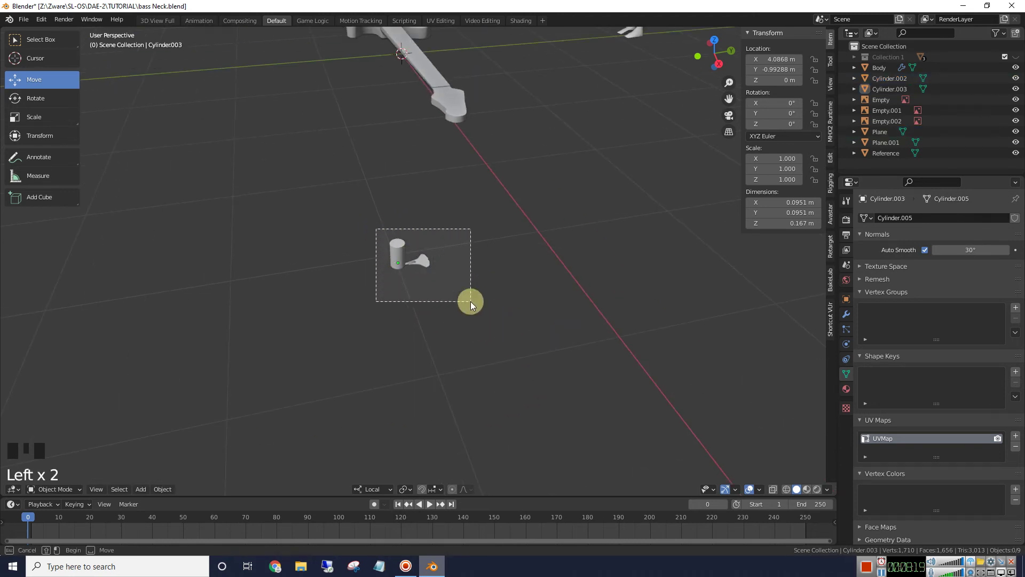
{"action": "left_click", "coordinate": [410, 220]}
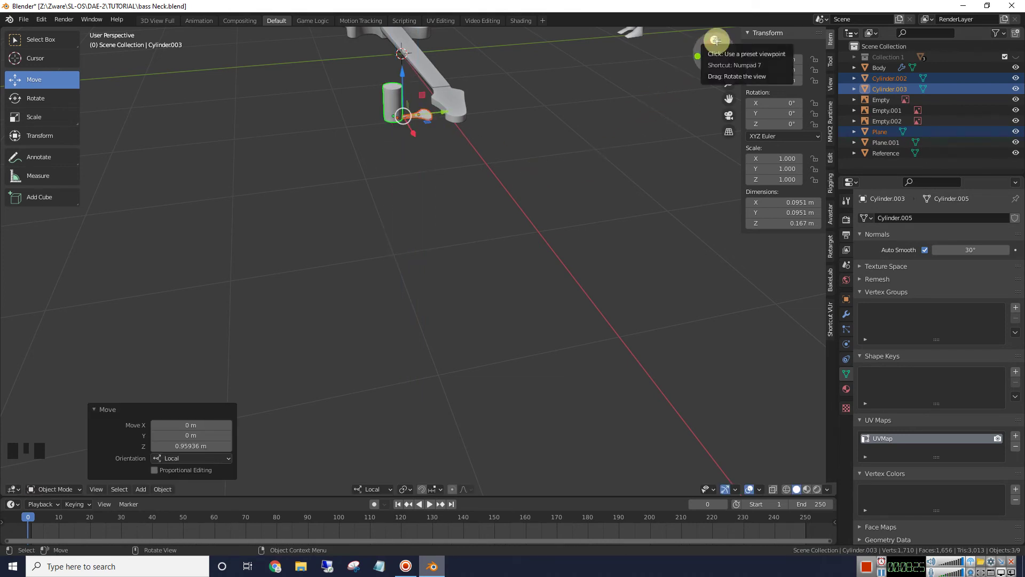
- Raise the parts to headstock height and view them straight down from the top
{"action": "left_click", "coordinate": [719, 39]}
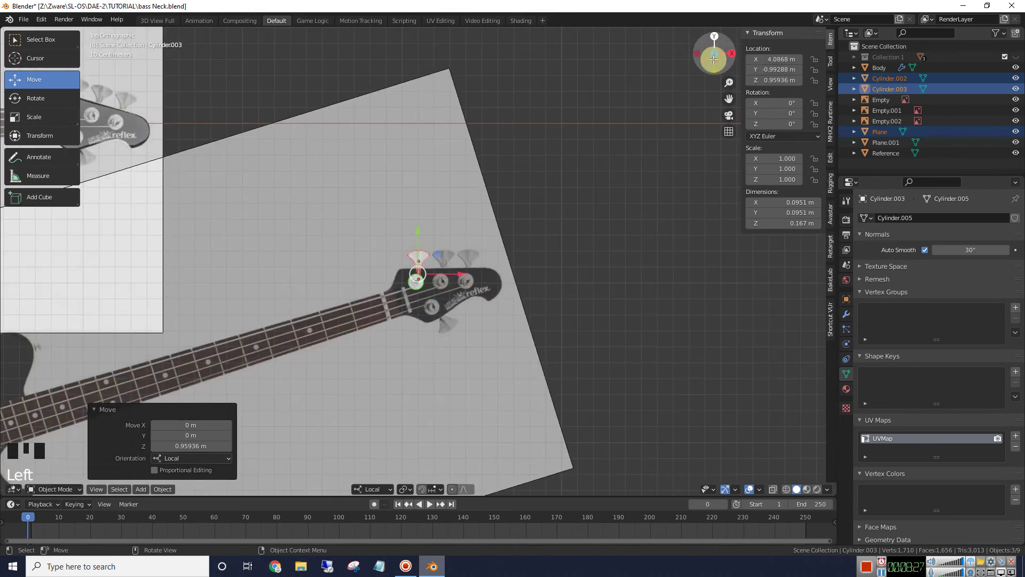
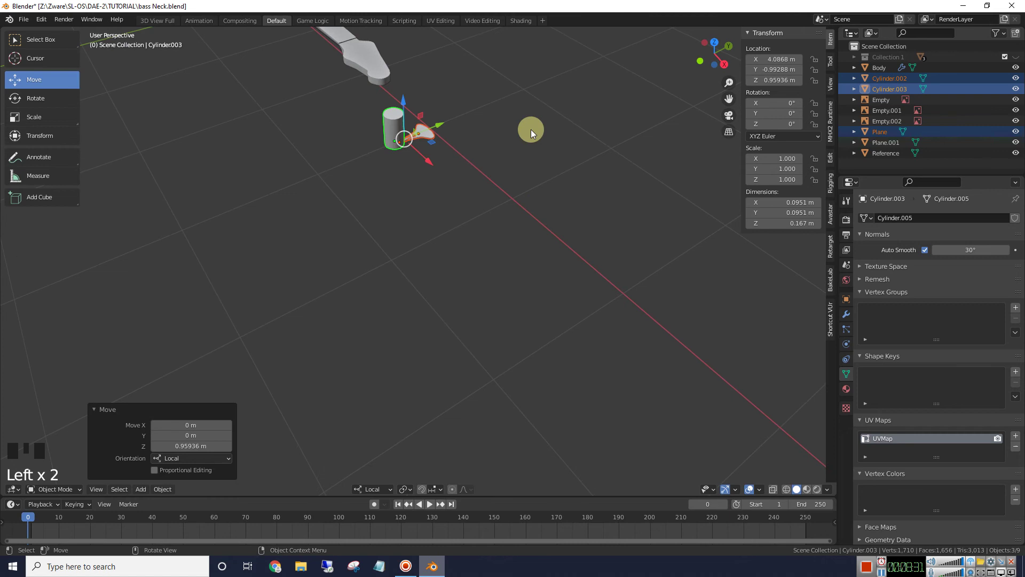
{"action": "key", "text": "KP_Decimal"}
{"action": "scroll", "scroll_direction": "down", "scroll_amount": 3}
{"action": "scroll", "scroll_direction": "down", "scroll_amount": 3}
{"action": "left_click", "coordinate": [717, 39]}
- Delete the extra tilted reference image and bring the tuning-key parts over to the headstock
{"action": "scroll", "scroll_direction": "down", "scroll_amount": 3}
{"action": "left_click", "coordinate": [378, 228]}
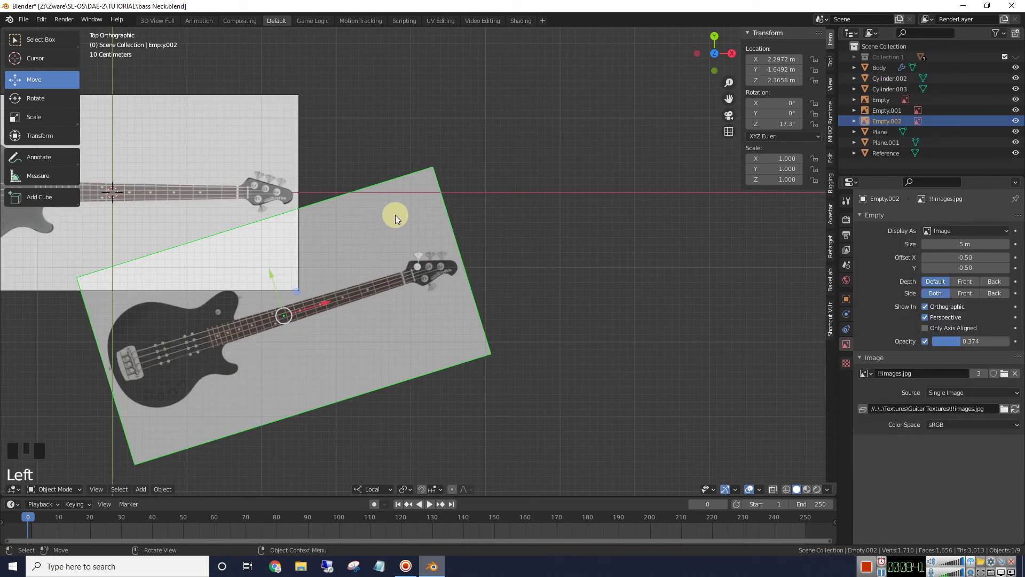
{"action": "key", "text": "x"}
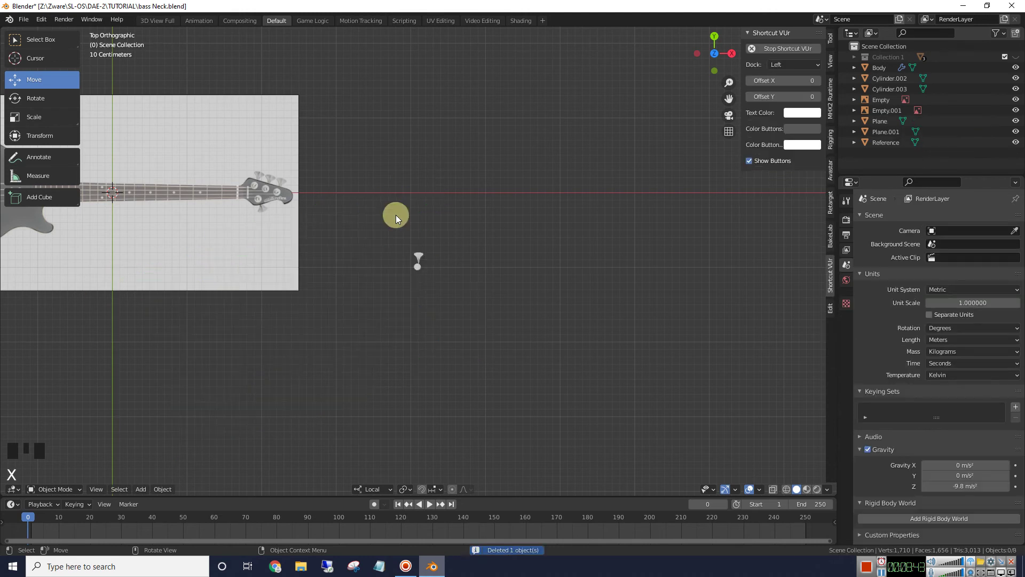
{"action": "left_click", "coordinate": [426, 264]}
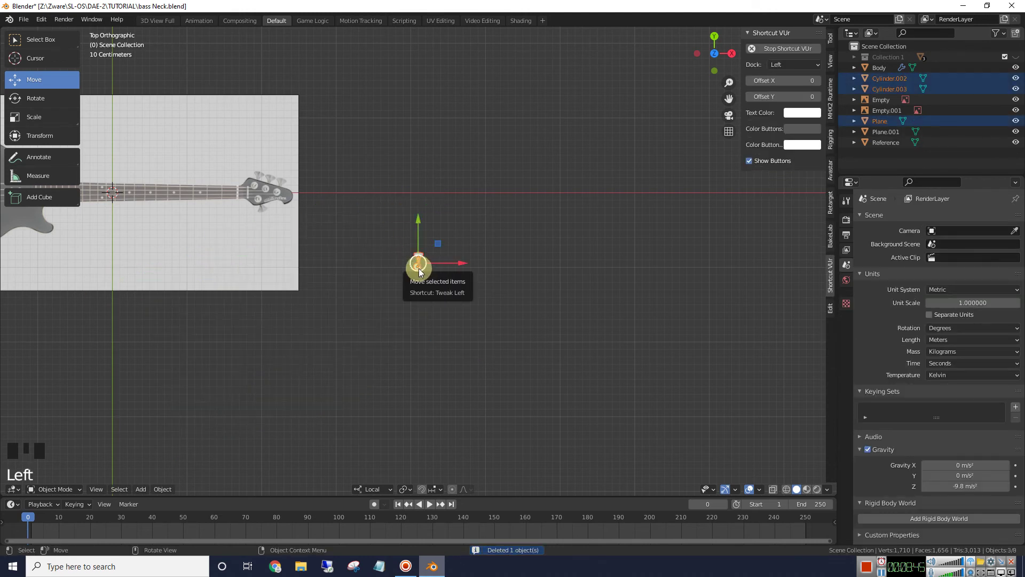
{"action": "left_click", "coordinate": [422, 270]}
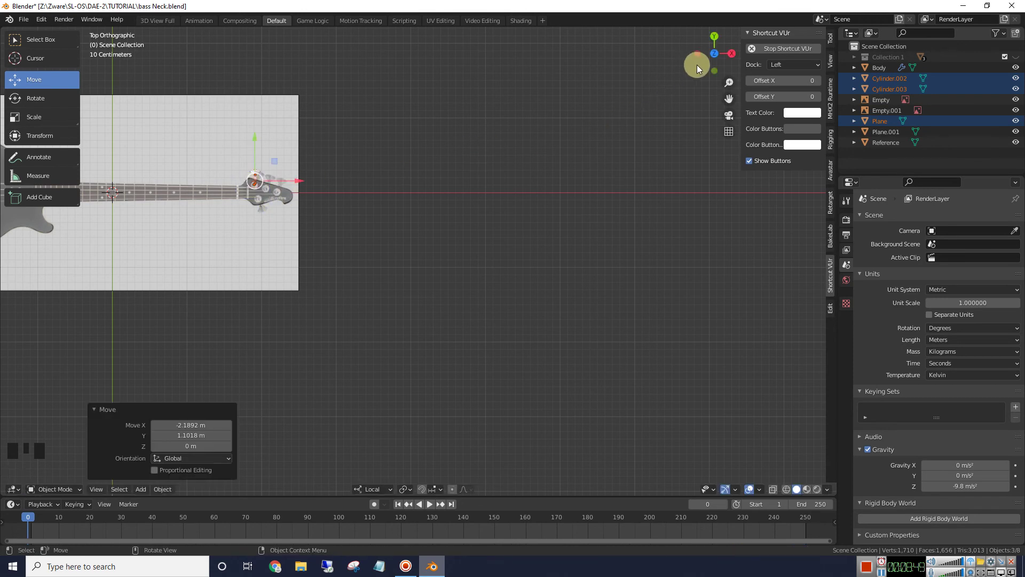
{"action": "key", "text": "KP_Decimal"}
{"action": "left_click", "coordinate": [698, 63]}
{"action": "right_click", "coordinate": [699, 63]}
{"action": "scroll", "scroll_direction": "down", "scroll_amount": 3}
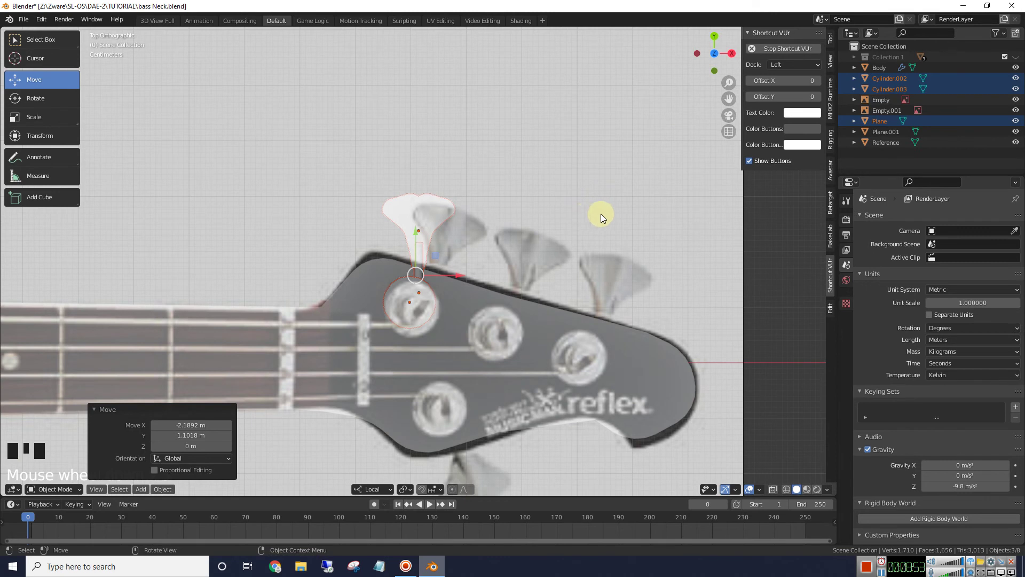
- Rotate the parts to the peg angle and place them over the headstock's first peg
{"action": "key", "text": "r"}
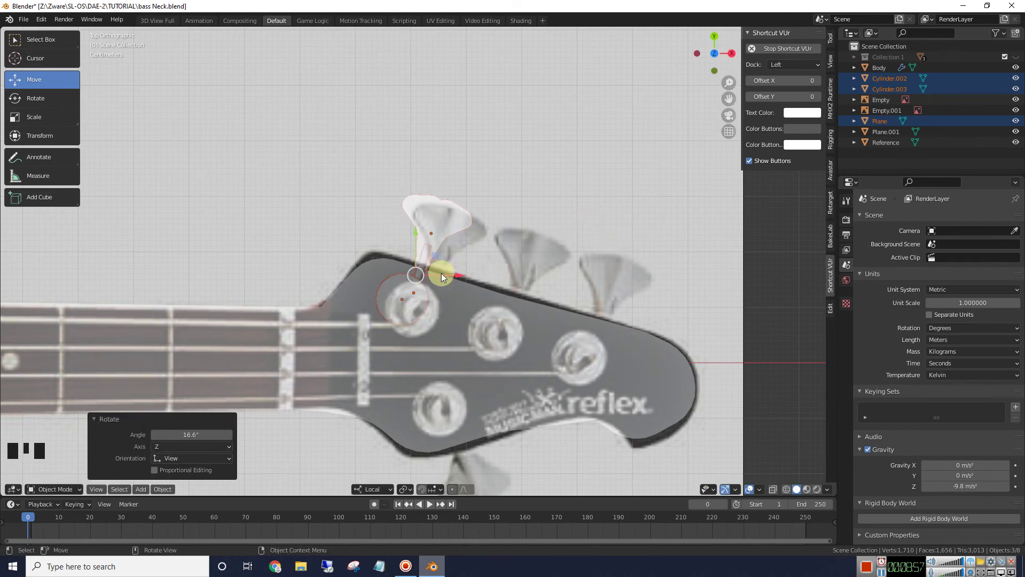
{"action": "left_click", "coordinate": [422, 276]}
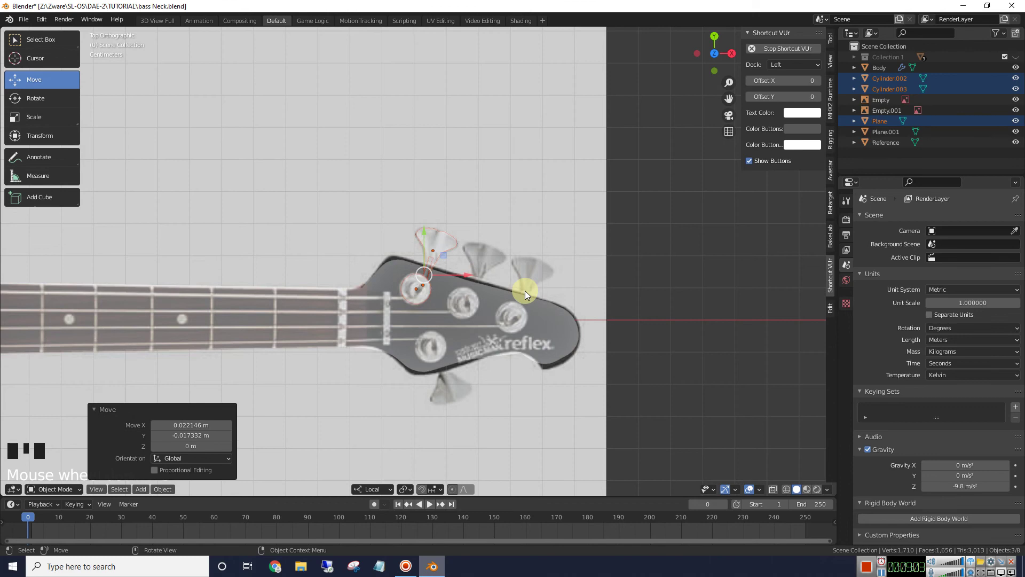
{"action": "scroll", "scroll_direction": "up", "scroll_amount": 3}
{"action": "scroll", "scroll_direction": "down", "scroll_amount": 3}
{"action": "left_click_drag", "start_coordinate": [471, 297], "coordinate": [463, 258]}
{"action": "scroll", "scroll_direction": "down", "scroll_amount": 3}
{"action": "scroll", "scroll_direction": "down", "scroll_amount": 3}
- Lower the parts straight down on Z until they rest on the headstock surface
{"action": "left_click", "coordinate": [423, 249]}
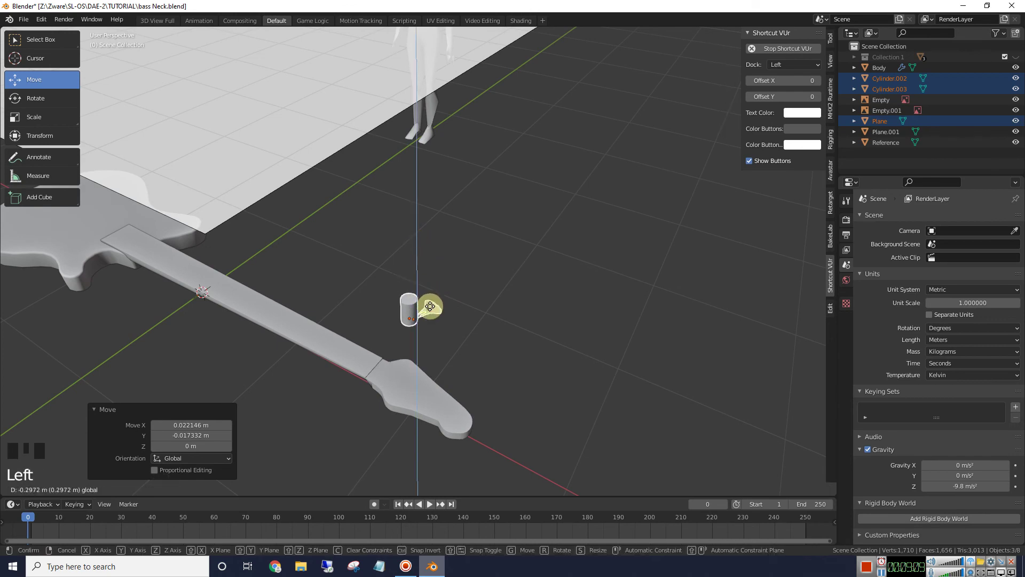
{"action": "left_click_drag", "start_coordinate": [421, 275], "coordinate": [427, 408]}
{"action": "key", "text": "KP_Decimal"}
{"action": "scroll", "scroll_direction": "down", "scroll_amount": 3}
{"action": "scroll", "scroll_direction": "down", "scroll_amount": 3}
{"action": "left_click_drag", "start_coordinate": [413, 434], "coordinate": [402, 289]}
{"action": "left_click", "coordinate": [402, 289]}
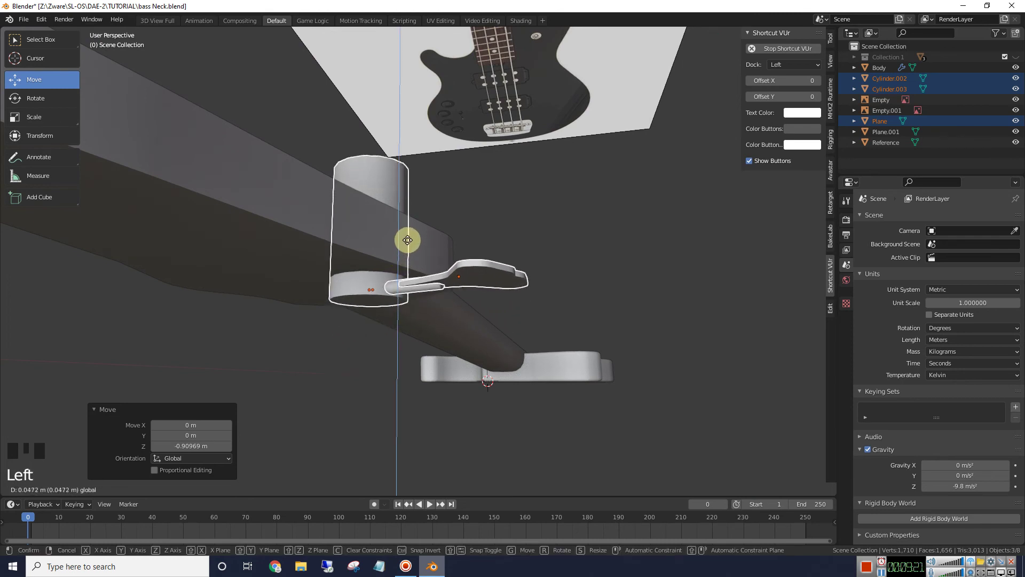
{"action": "left_click_drag", "start_coordinate": [398, 239], "coordinate": [369, 201]}
- Shorten the base post by moving its top face down on Z in edit mode
{"action": "left_click", "coordinate": [369, 200]}
{"action": "key", "text": "Tab"}
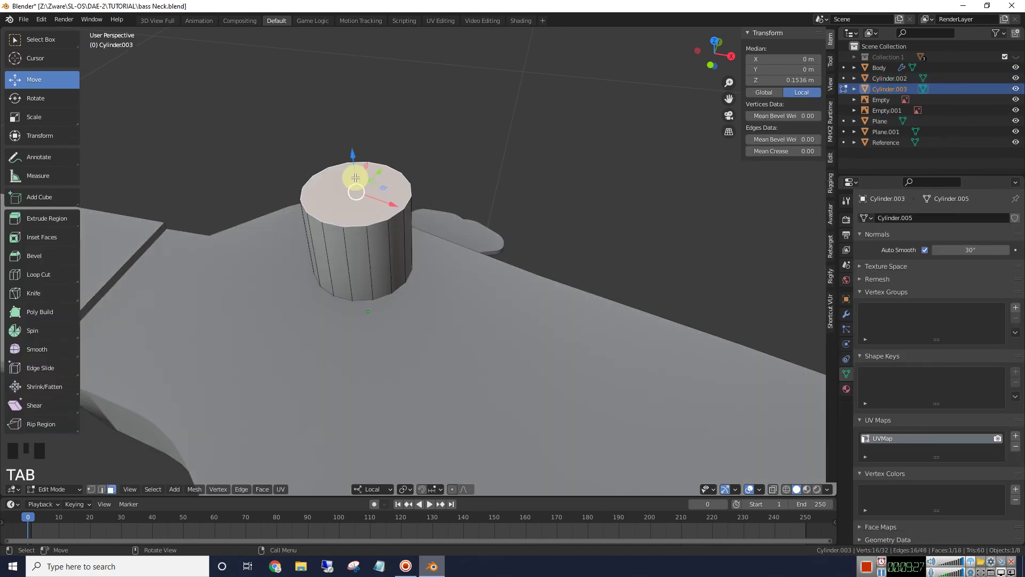
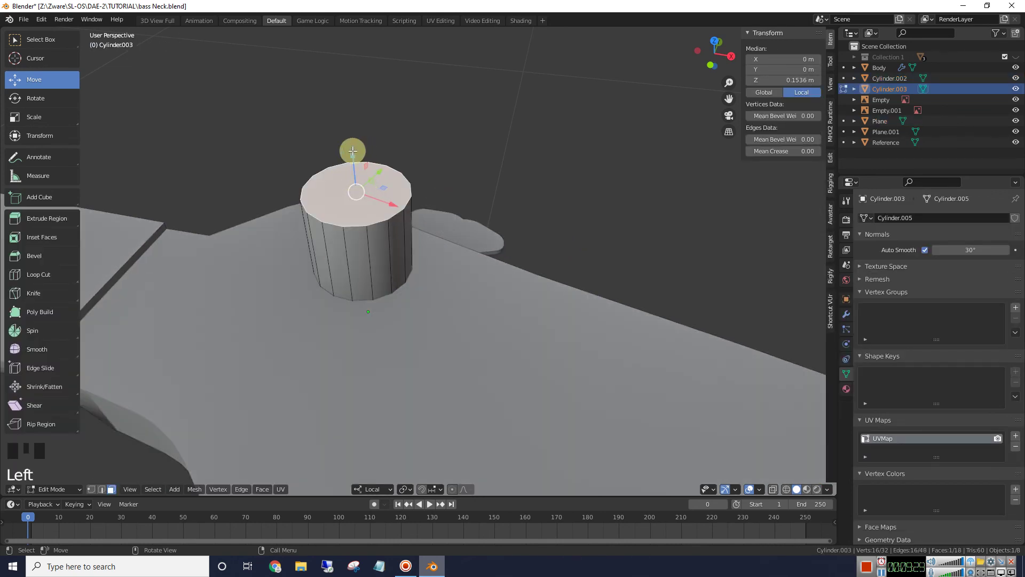
{"action": "left_click", "coordinate": [355, 155]}
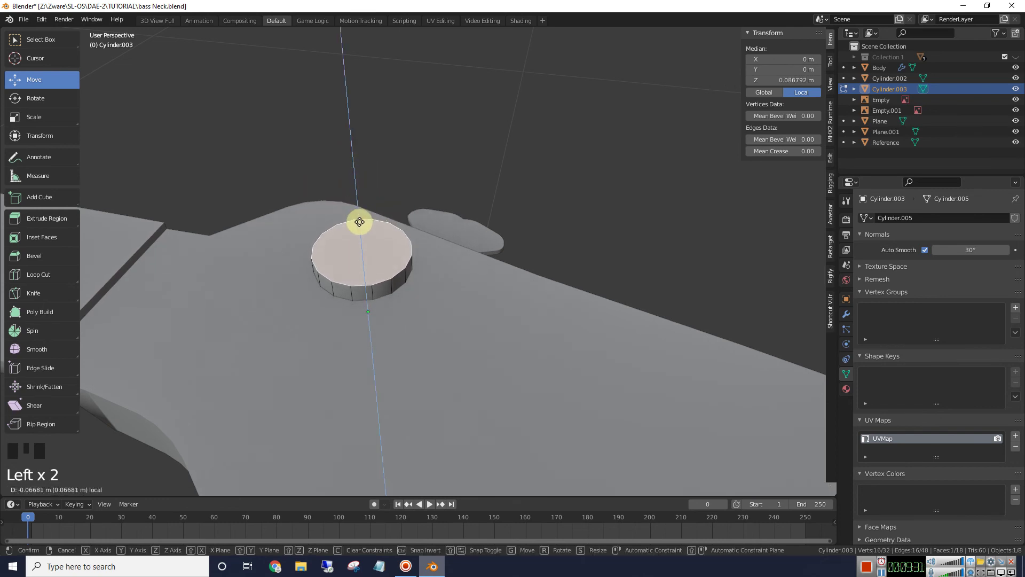
{"action": "scroll", "scroll_direction": "down", "scroll_amount": 3}
{"action": "left_click", "coordinate": [717, 37]}
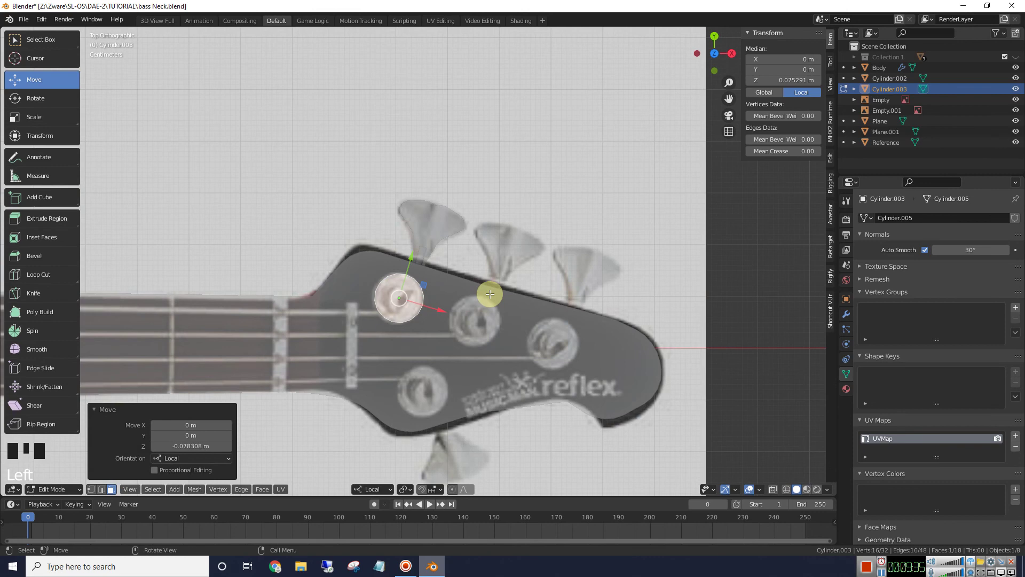
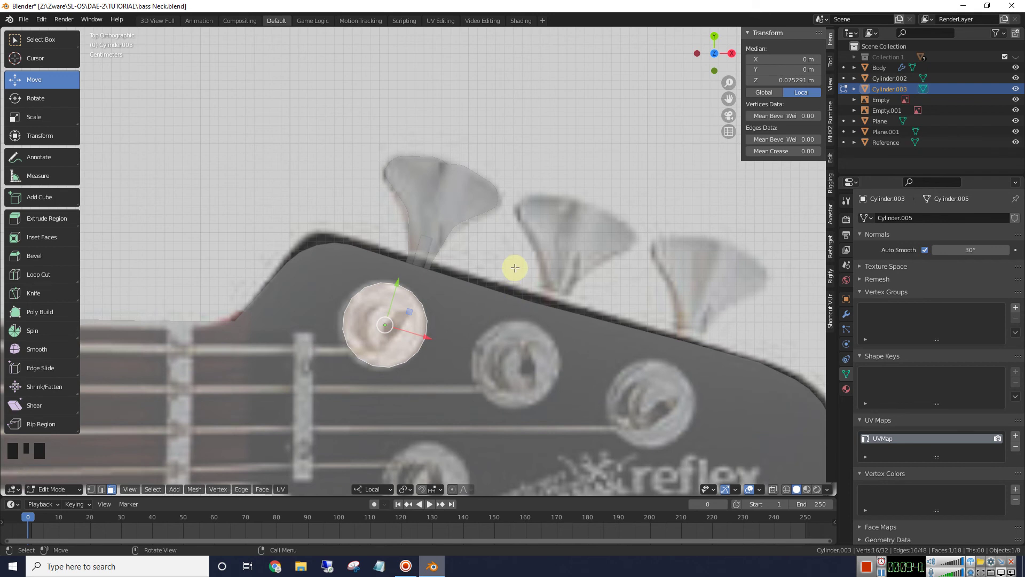
- Inset the post's top face and extrude a slender shaft upward from it
{"action": "key", "text": "i"}
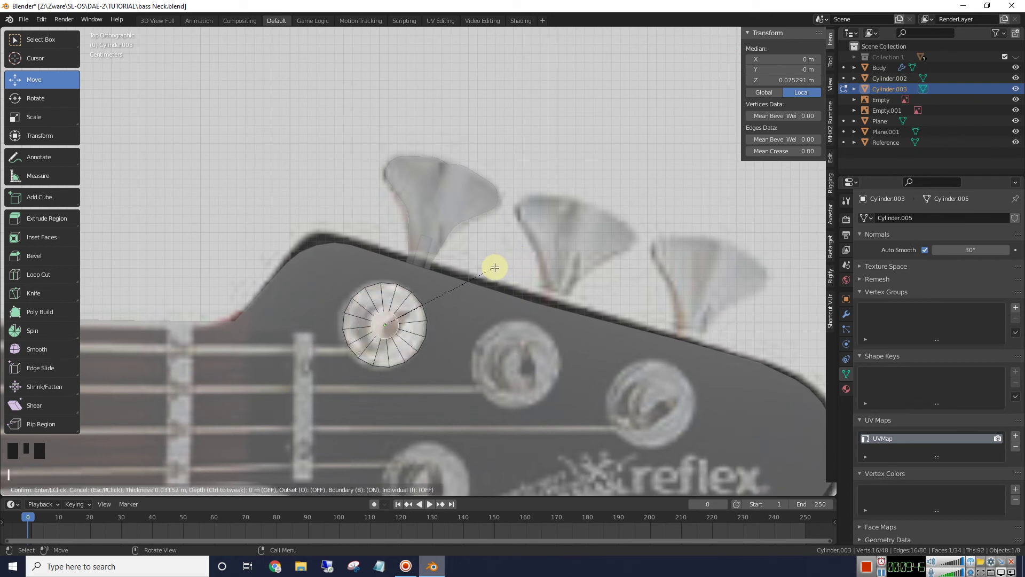
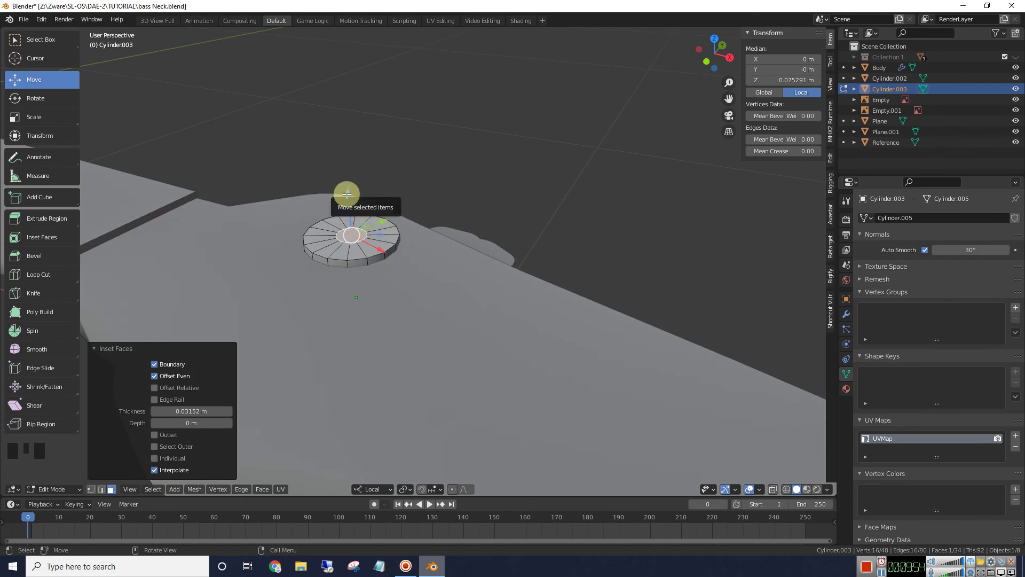
{"action": "key", "text": "e"}
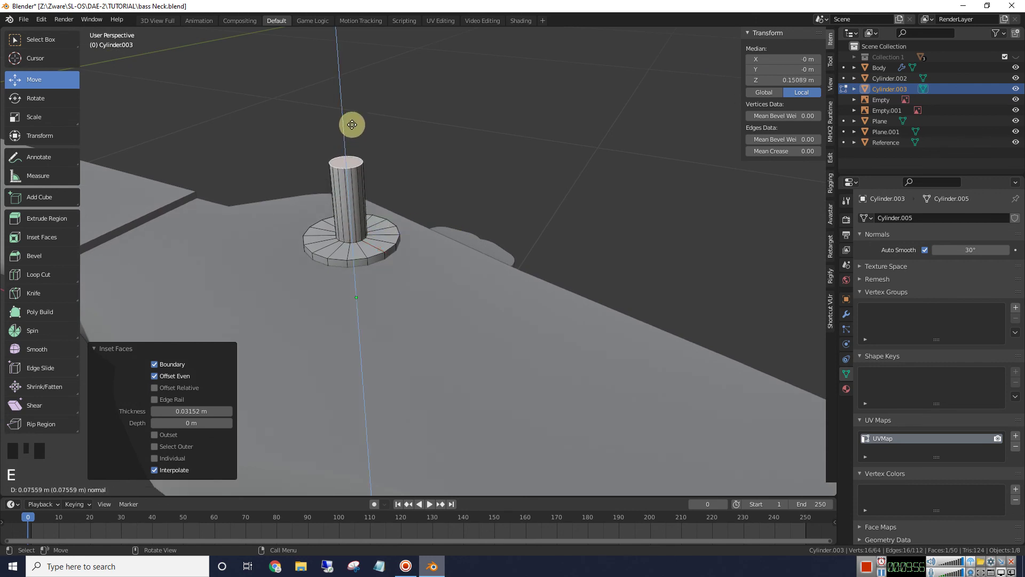
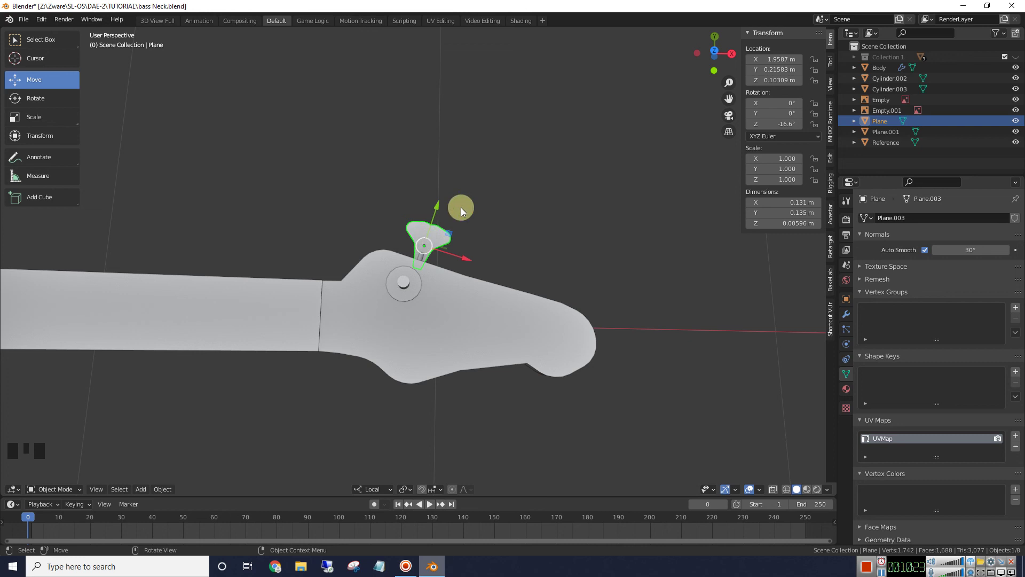
{"action": "left_click_drag", "start_coordinate": [525, 214], "coordinate": [461, 292]}
{"action": "left_click", "coordinate": [462, 292]}
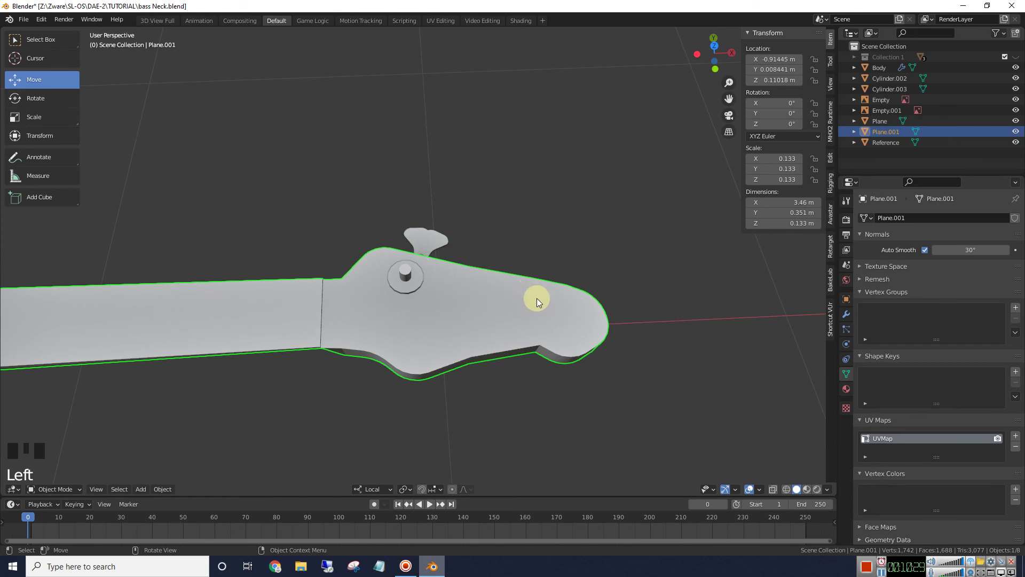
{"action": "scroll", "scroll_direction": "down", "scroll_amount": 3}
{"action": "left_click_drag", "start_coordinate": [579, 222], "coordinate": [502, 266]}
{"action": "scroll", "scroll_direction": "down", "scroll_amount": 3}
{"action": "scroll", "scroll_direction": "down", "scroll_amount": 3}
{"action": "left_click_drag", "start_coordinate": [505, 261], "coordinate": [494, 261]}
{"action": "scroll", "scroll_direction": "down", "scroll_amount": 3}
{"action": "left_click_drag", "start_coordinate": [319, 293], "coordinate": [474, 312]}
{"action": "left_click", "coordinate": [474, 311]}
{"action": "scroll", "scroll_direction": "down", "scroll_amount": 3}
{"action": "scroll", "scroll_direction": "down", "scroll_amount": 3}
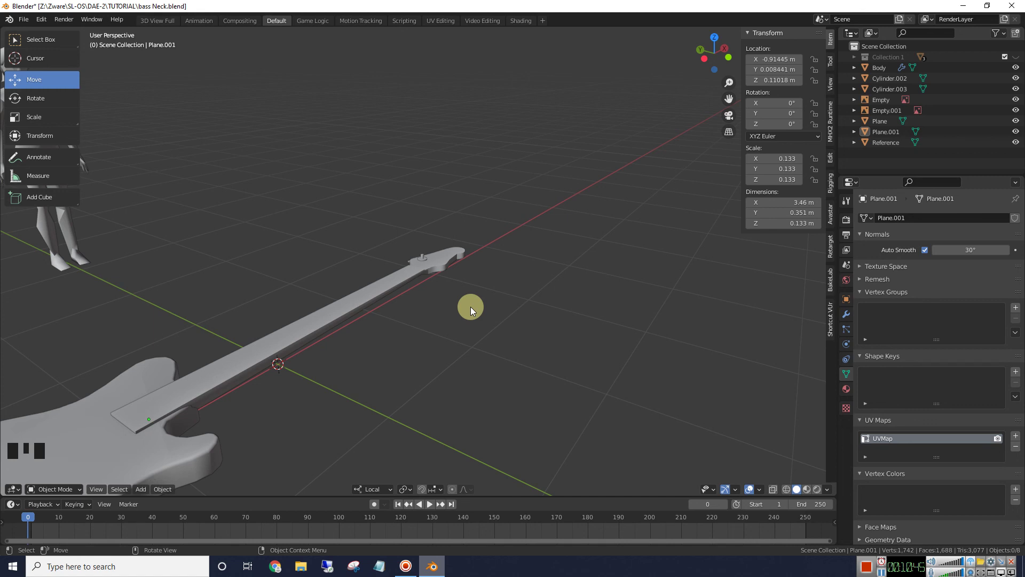